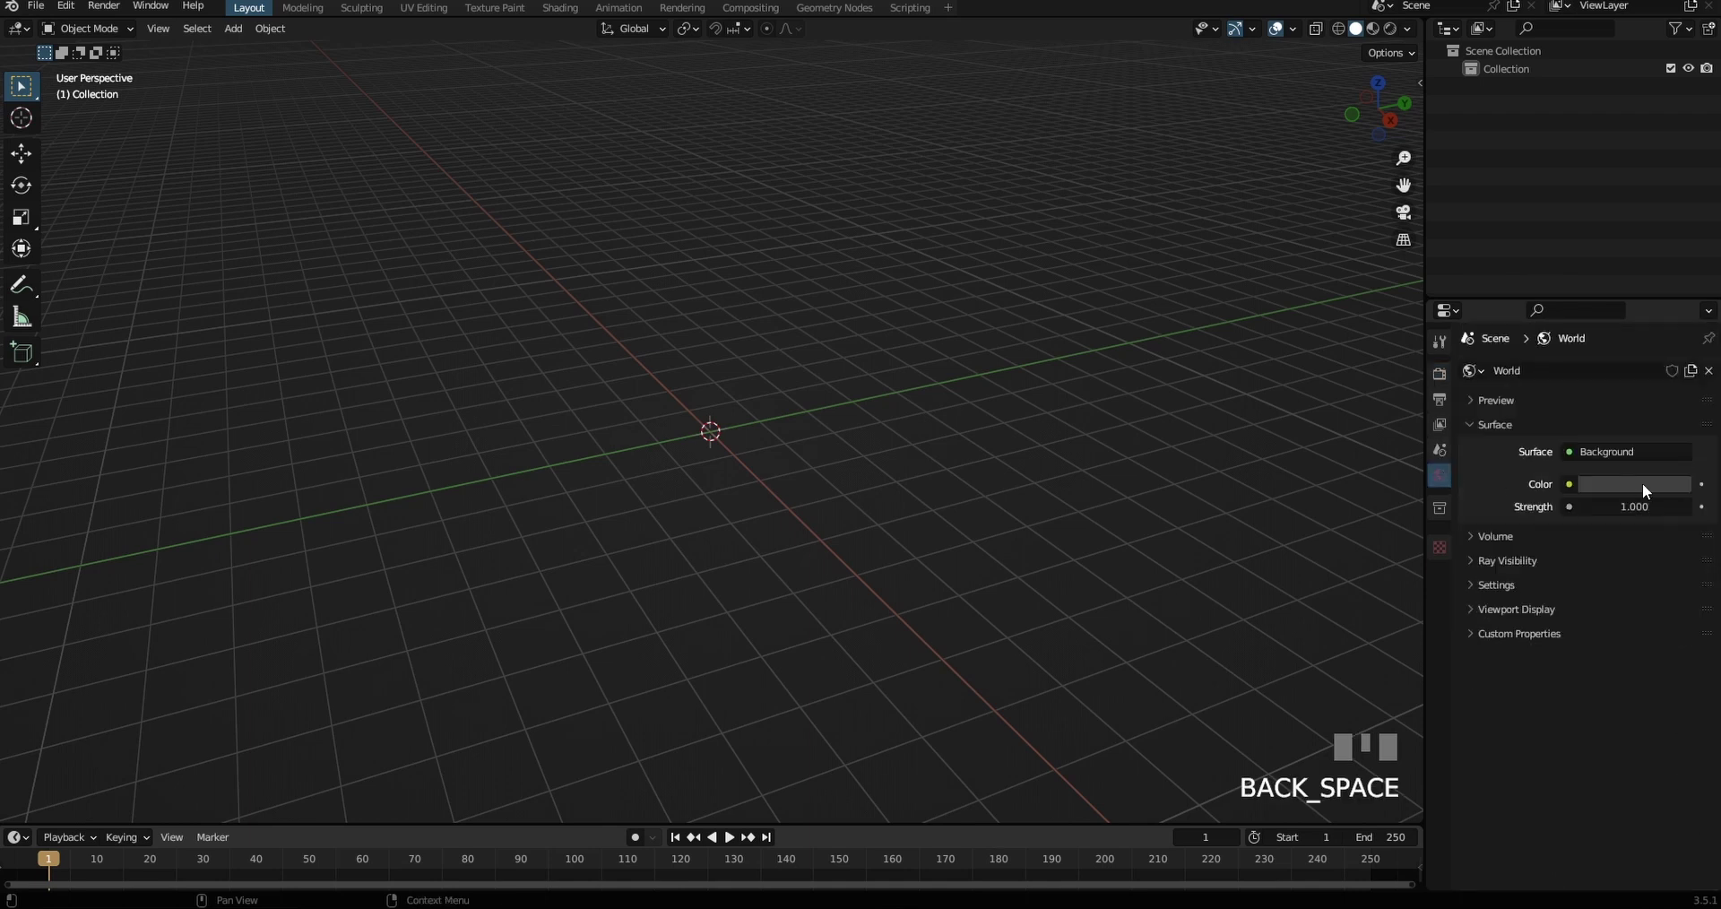
Adjust the render properties and import the female base-mesh head as a Wavefront OBJ
{"action": "left_click", "coordinate": [1678, 350]}
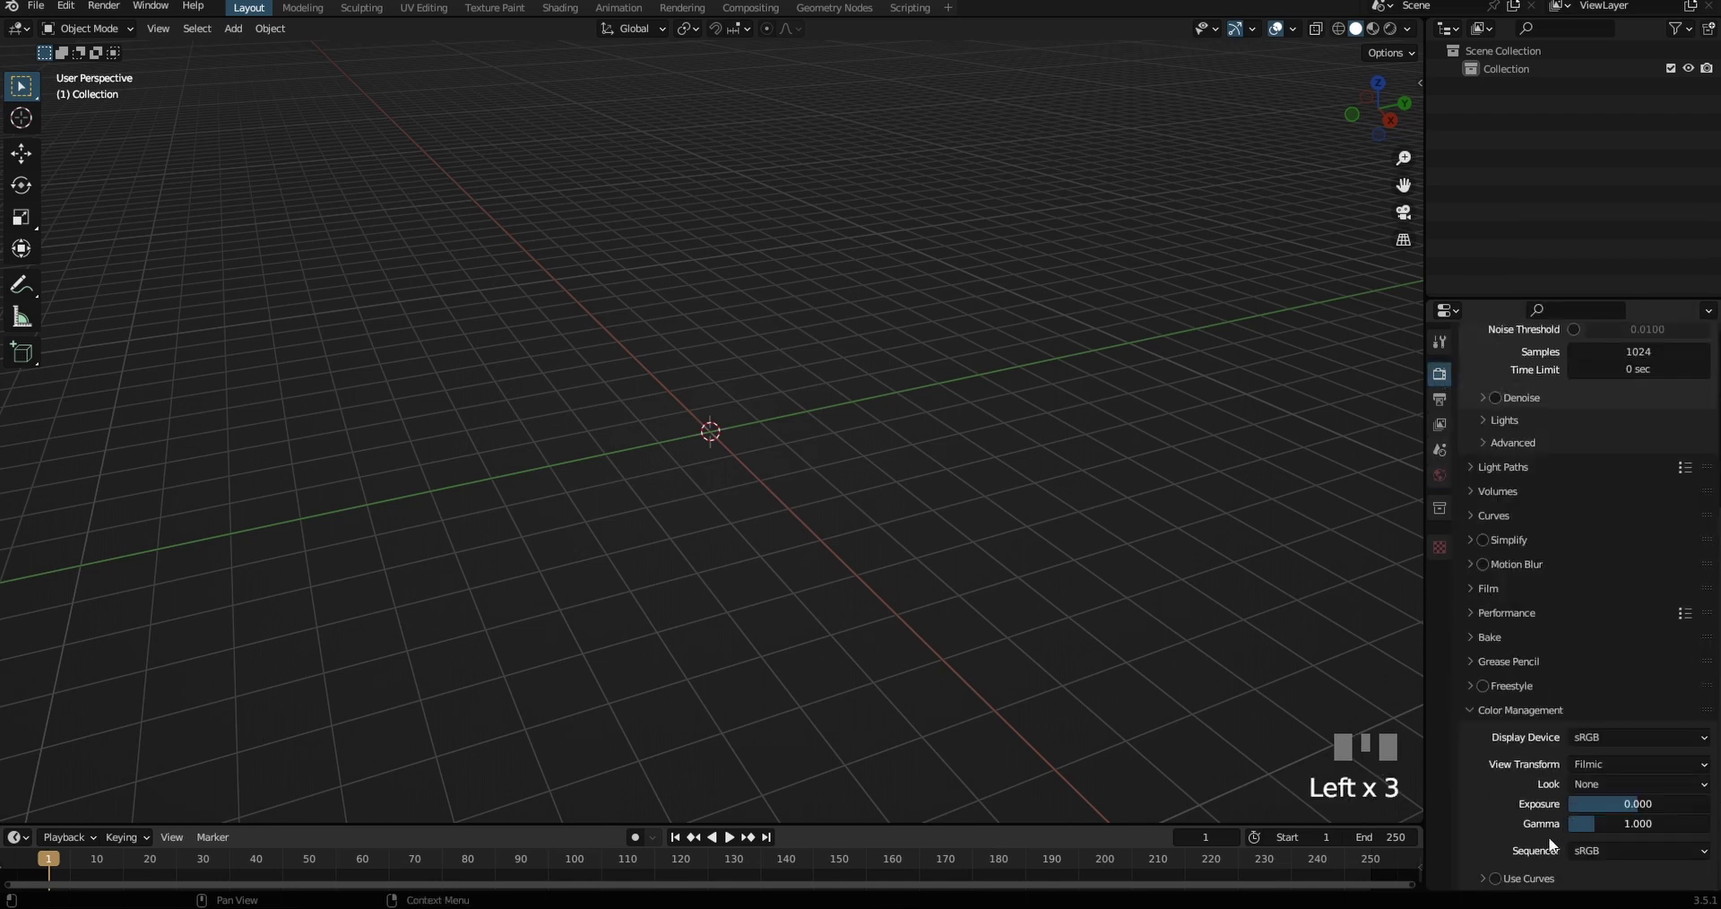
{"action": "left_click_drag", "start_coordinate": [1604, 734], "coordinate": [1108, 696]}
{"action": "scroll", "scroll_direction": "down", "scroll_amount": 3}
{"action": "scroll", "scroll_direction": "up", "scroll_amount": 3}
{"action": "left_click", "coordinate": [674, 94]}
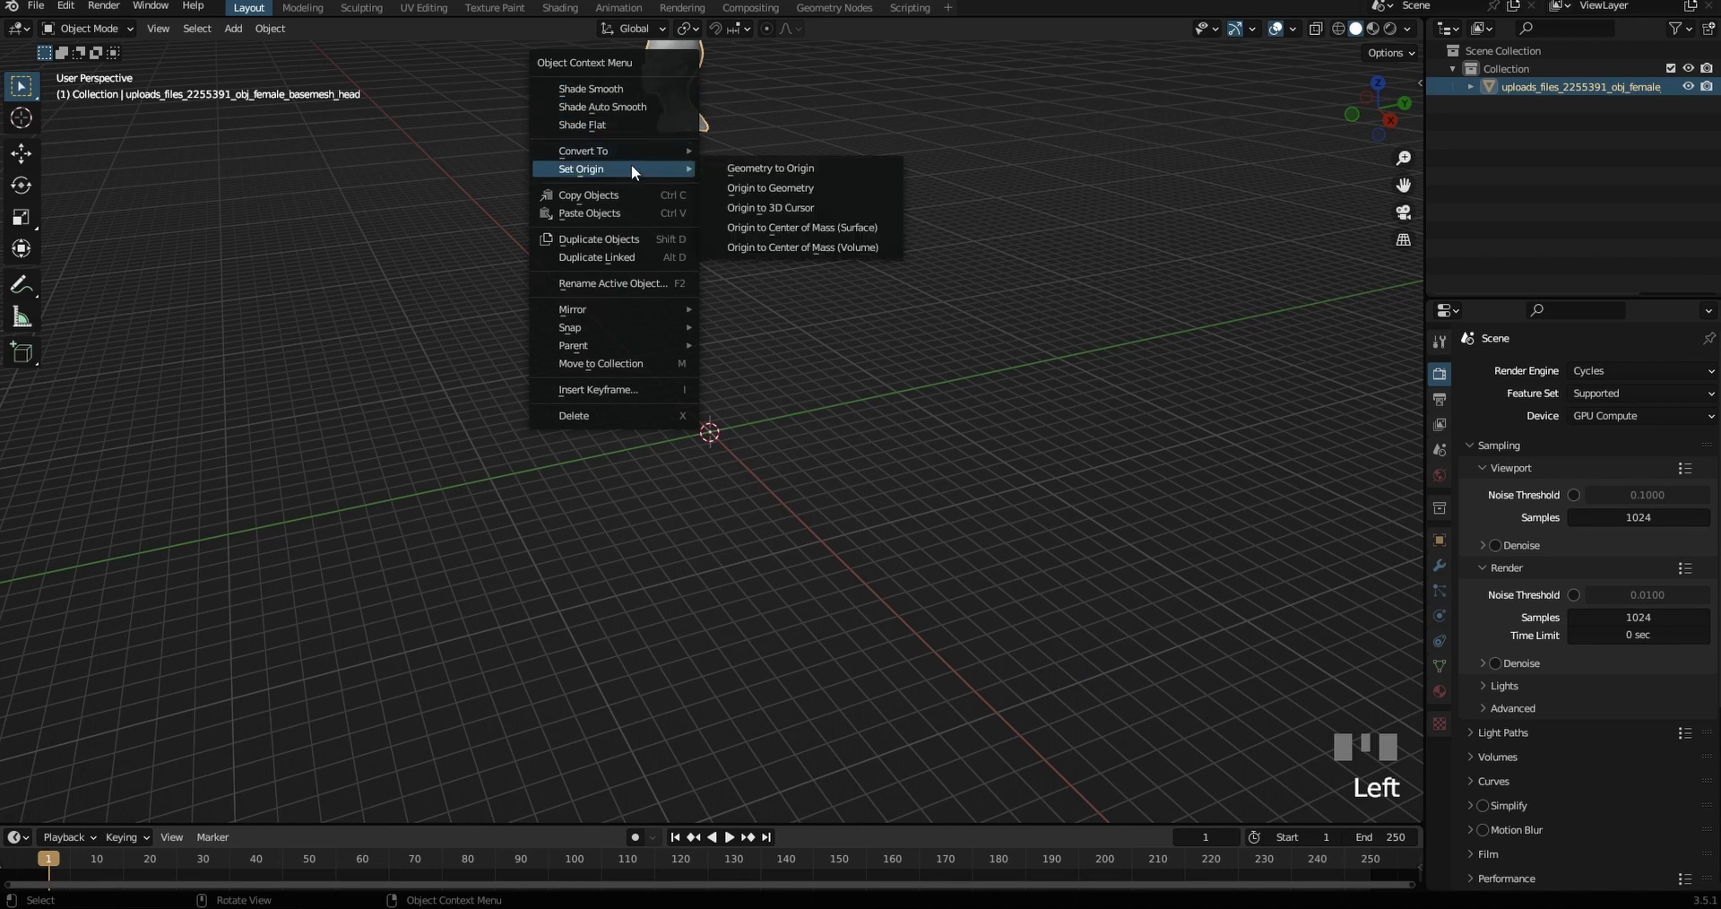
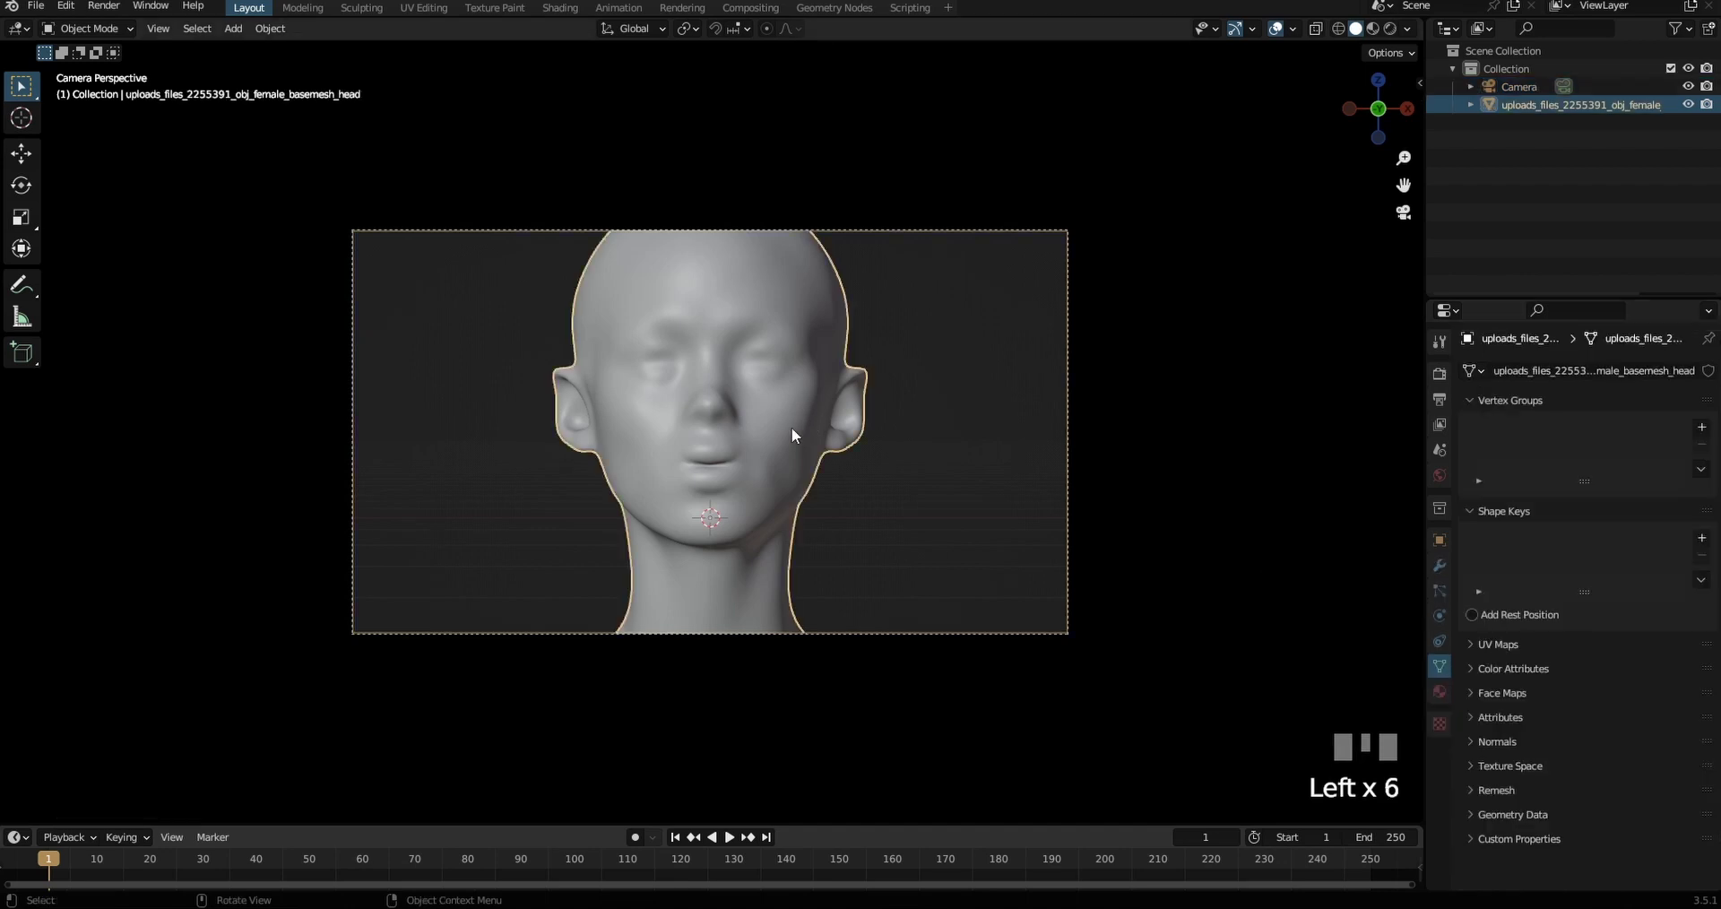
Select the new camera to check that it frames the head
{"action": "left_click", "coordinate": [1082, 466]}
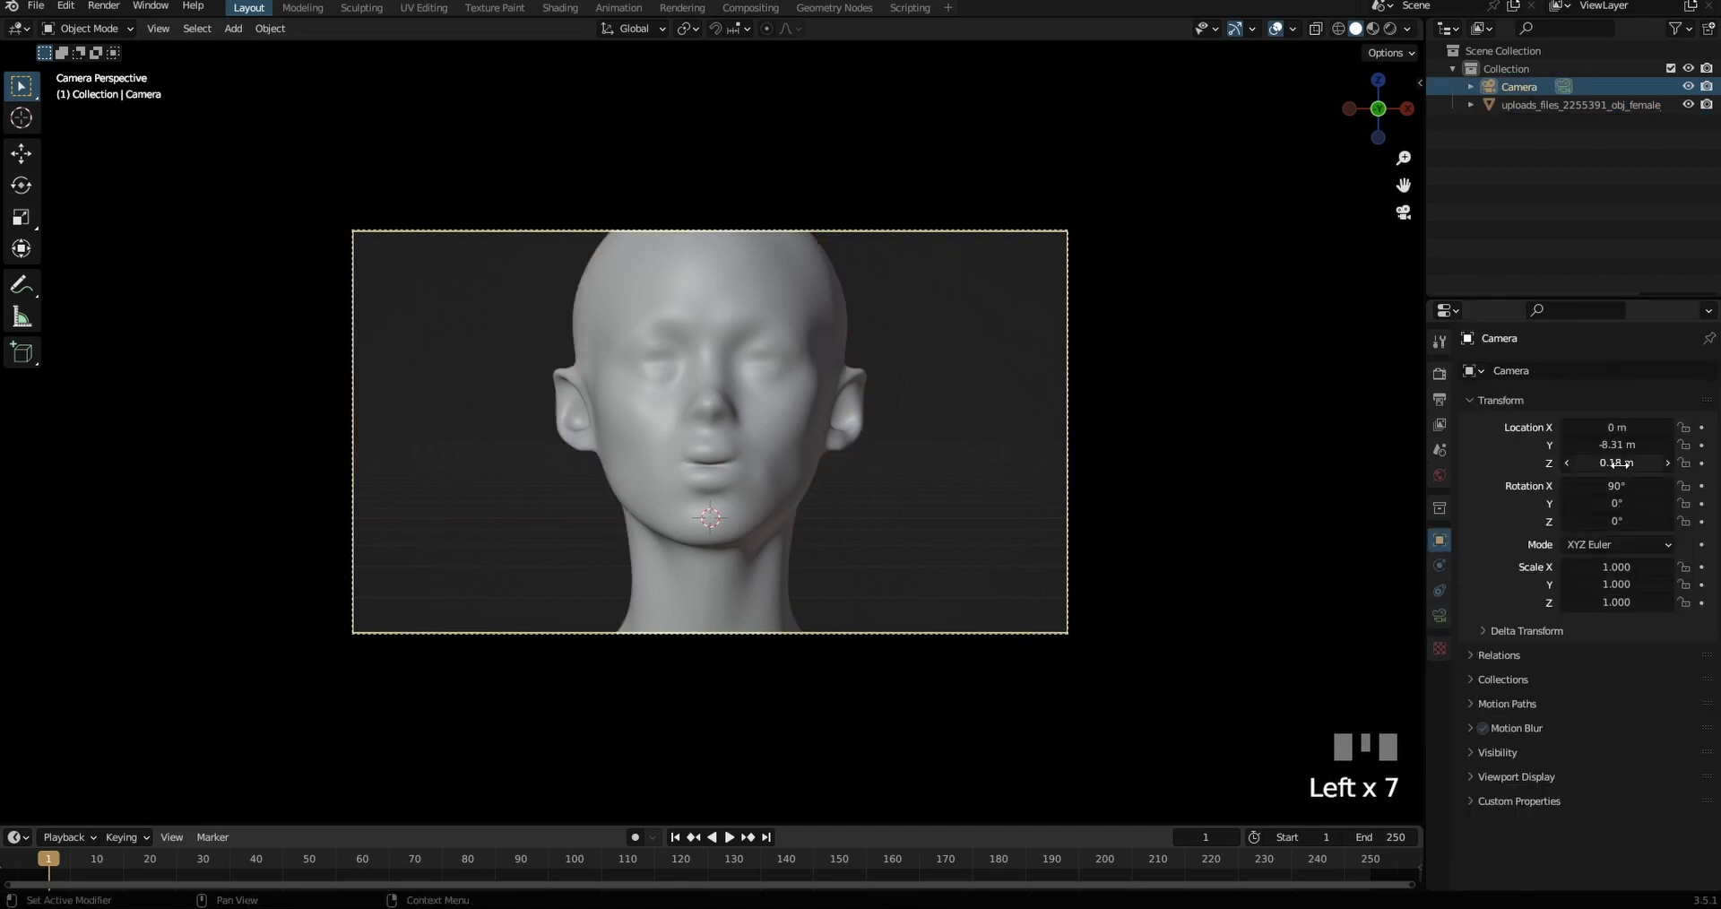
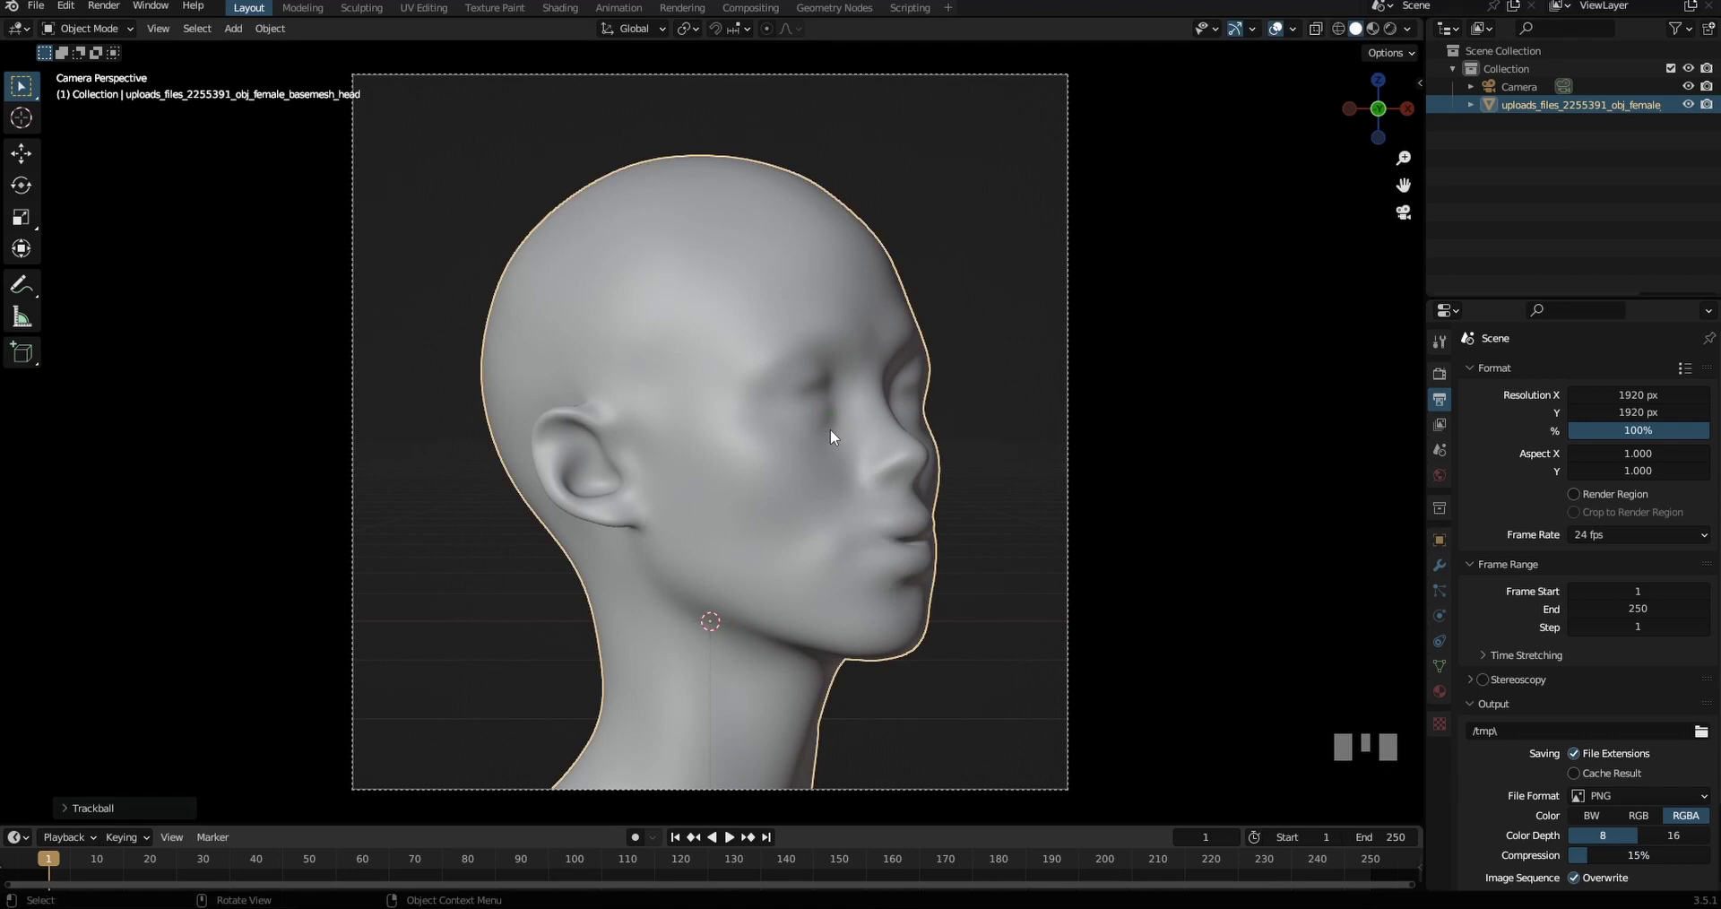
Add two area lights and move, rotate and raise them around the head
{"action": "key", "text": "r"}
{"action": "key", "text": "g"}
{"action": "left_click", "coordinate": [1539, 256]}
{"action": "middle_click", "coordinate": [848, 577]}
{"action": "scroll", "scroll_direction": "up", "scroll_amount": 3}
{"action": "key", "text": "shift+a"}
{"action": "scroll", "scroll_direction": "down", "scroll_amount": 3}
{"action": "middle_click", "coordinate": [693, 520]}
{"action": "key", "text": "g"}
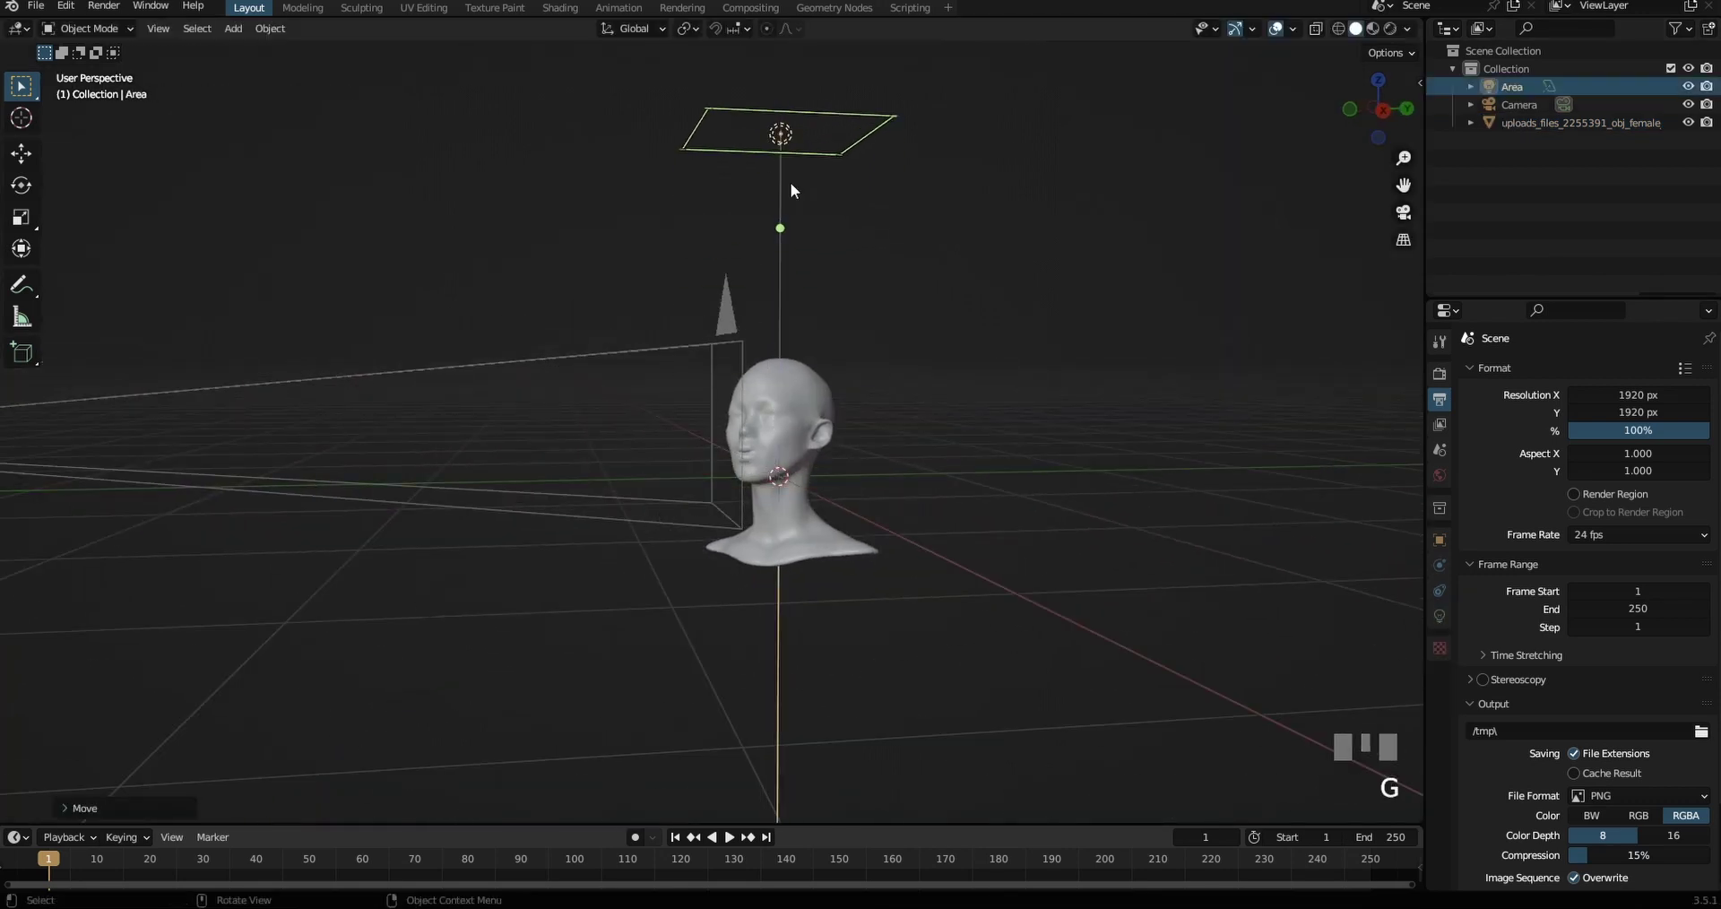
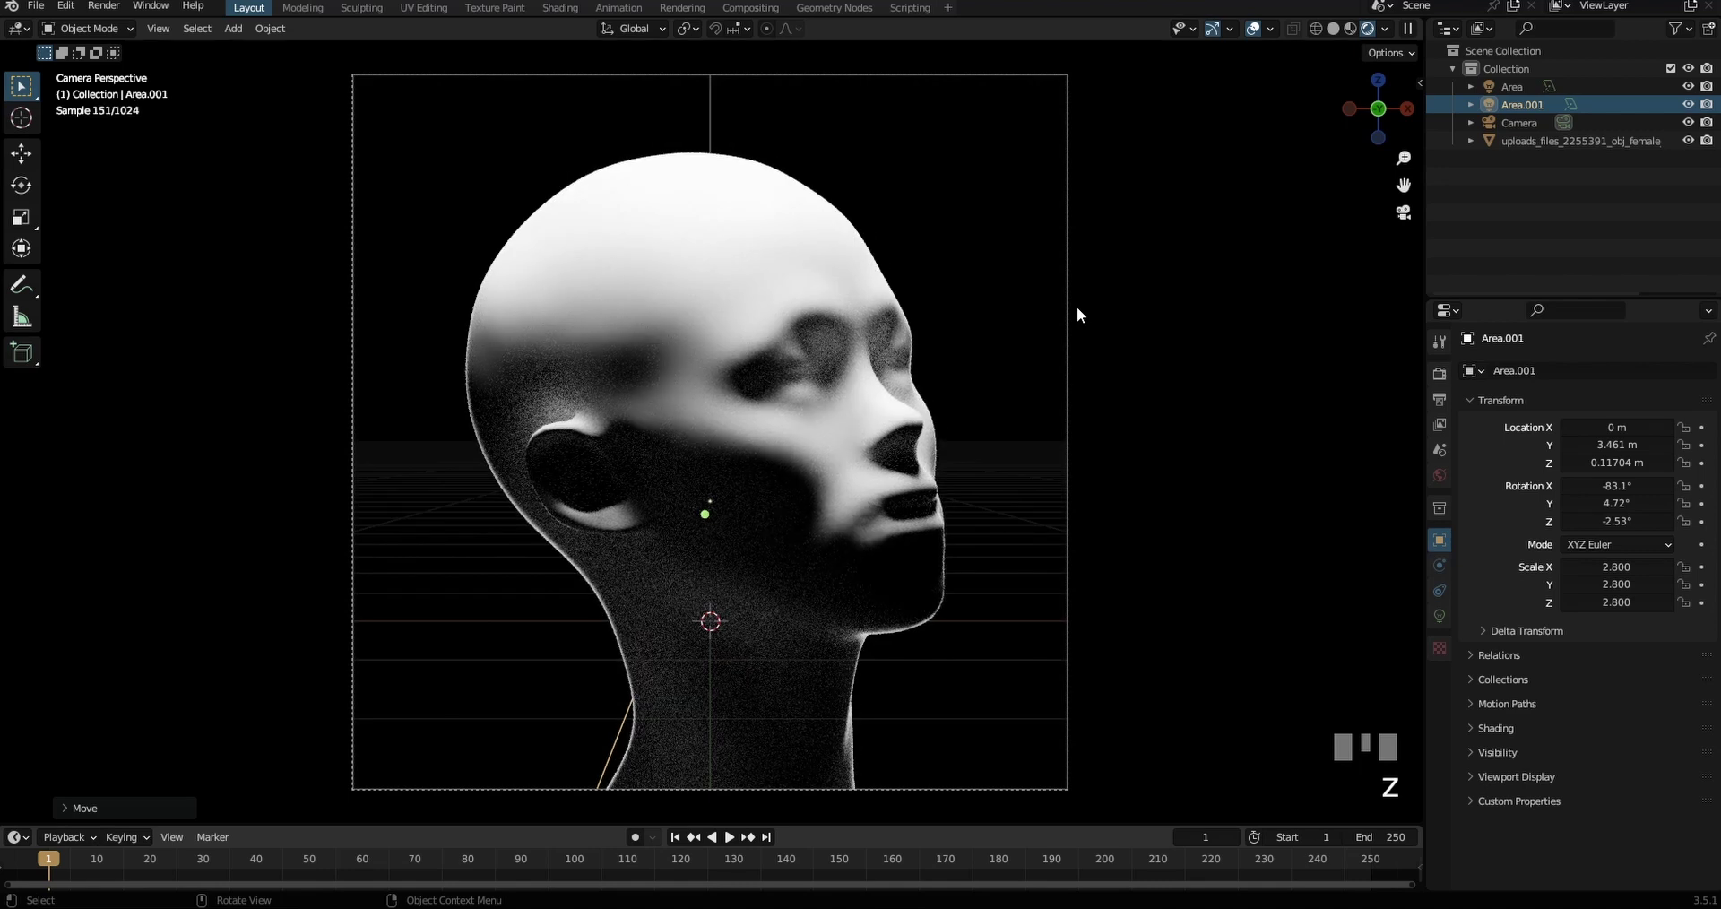
Preview the lit head in Rendered shading from the camera and move to the Shading workspace
{"action": "key", "text": "z"}
{"action": "left_click", "coordinate": [581, 10]}
{"action": "key", "text": "KP_0"}
Select the head mesh and create a new material for it
{"action": "key", "text": "z"}
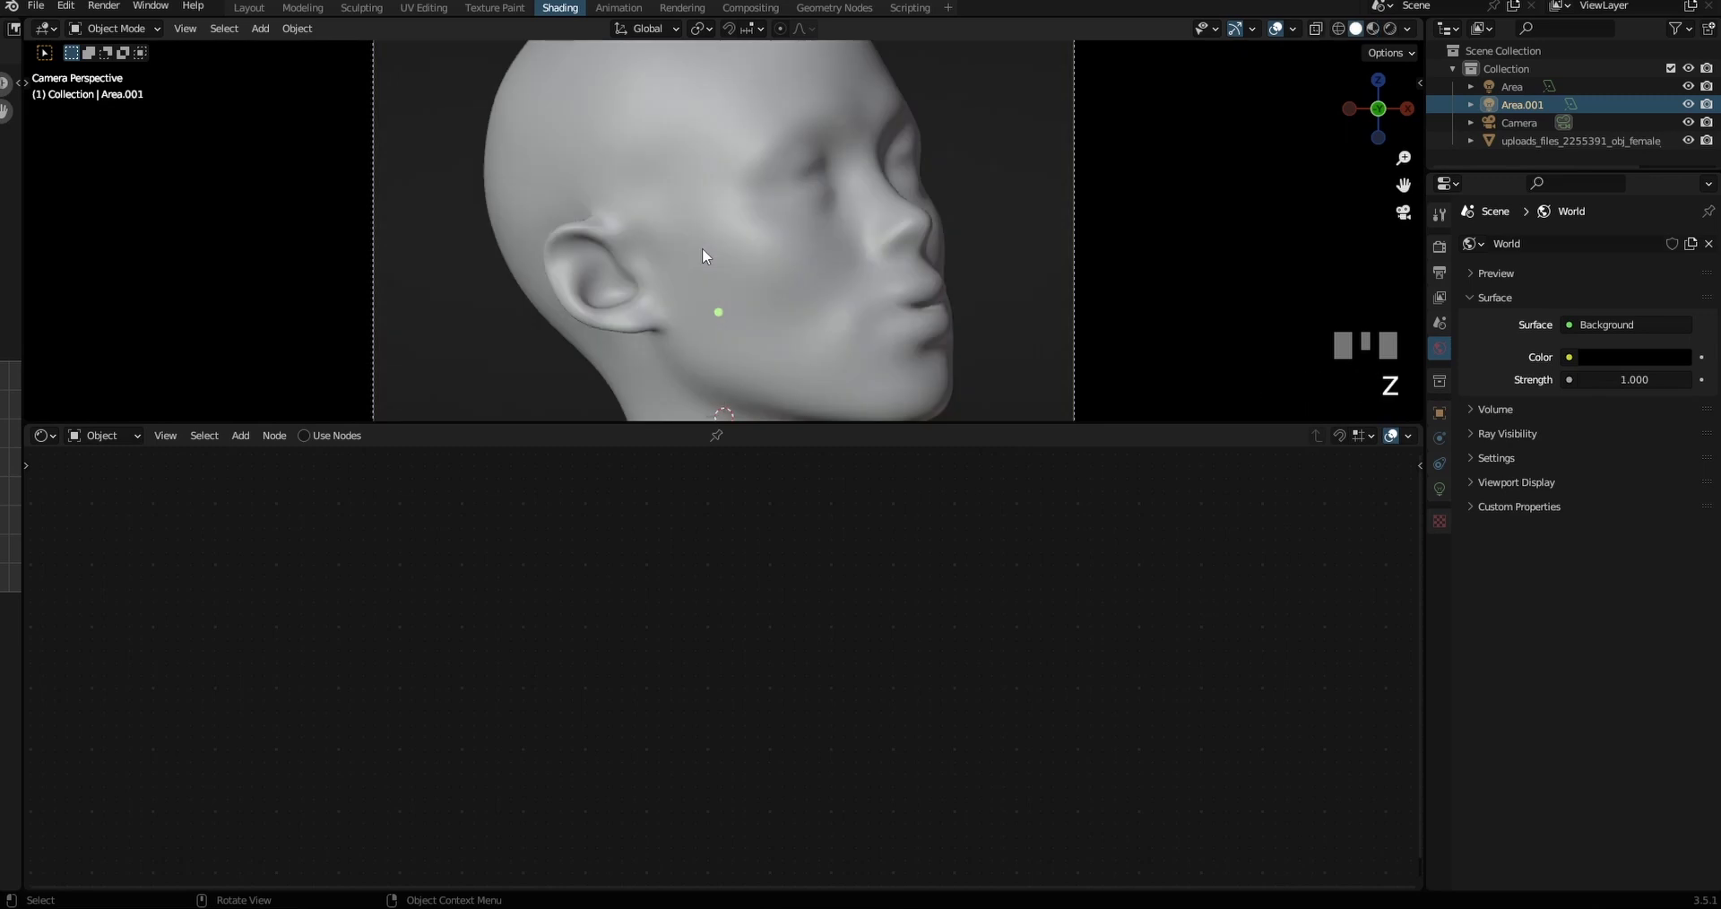
{"action": "scroll", "scroll_direction": "down", "scroll_amount": 3}
{"action": "scroll", "scroll_direction": "down", "scroll_amount": 3}
{"action": "left_click", "coordinate": [739, 251]}
{"action": "left_click", "coordinate": [728, 509]}
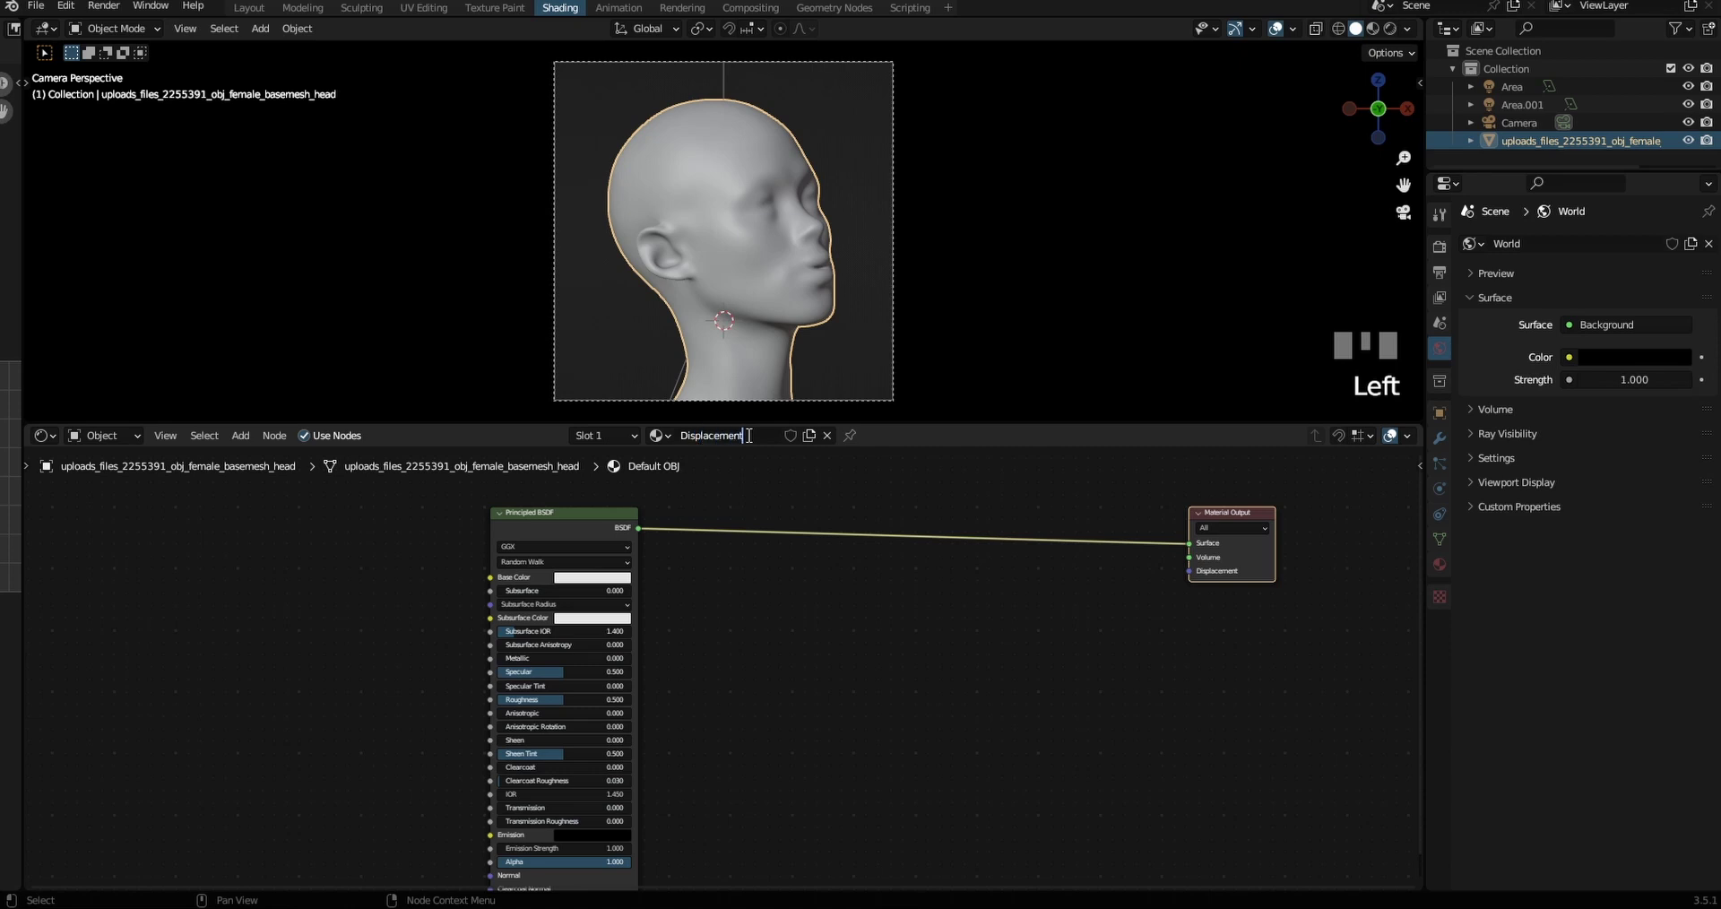
Set the material's displacement method to Displacement and Bump
{"action": "left_click", "coordinate": [1587, 692]}
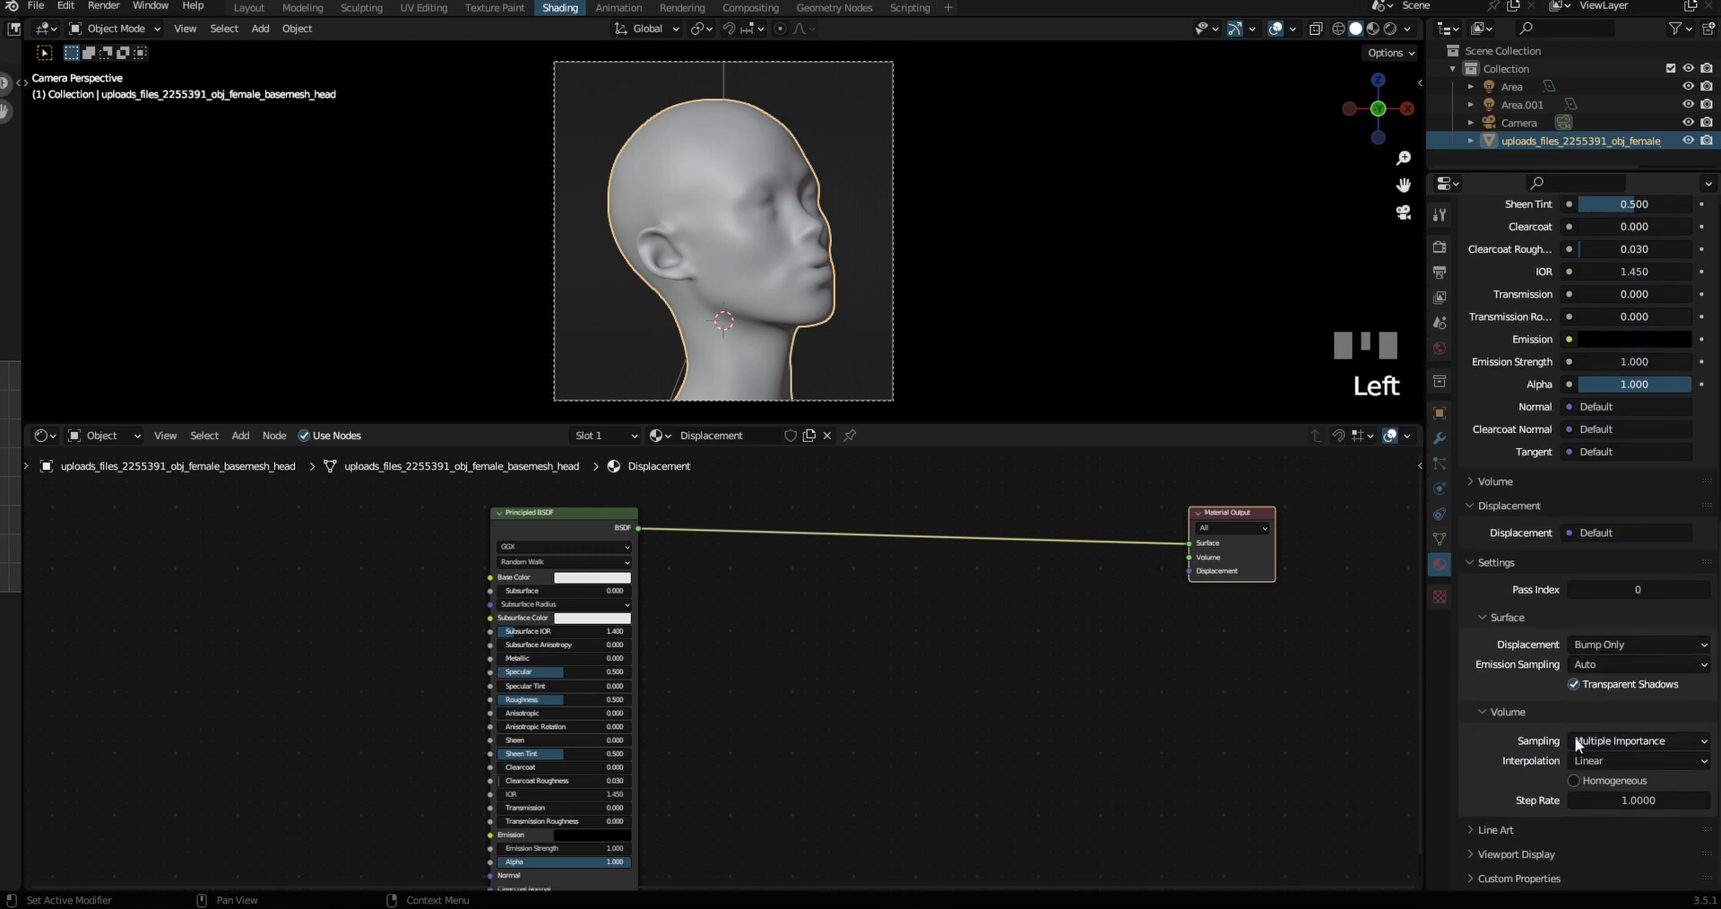
{"action": "left_click_drag", "start_coordinate": [1630, 711], "coordinate": [1160, 525]}
{"action": "left_click_drag", "start_coordinate": [1161, 524], "coordinate": [556, 497]}
{"action": "left_click", "coordinate": [557, 497]}
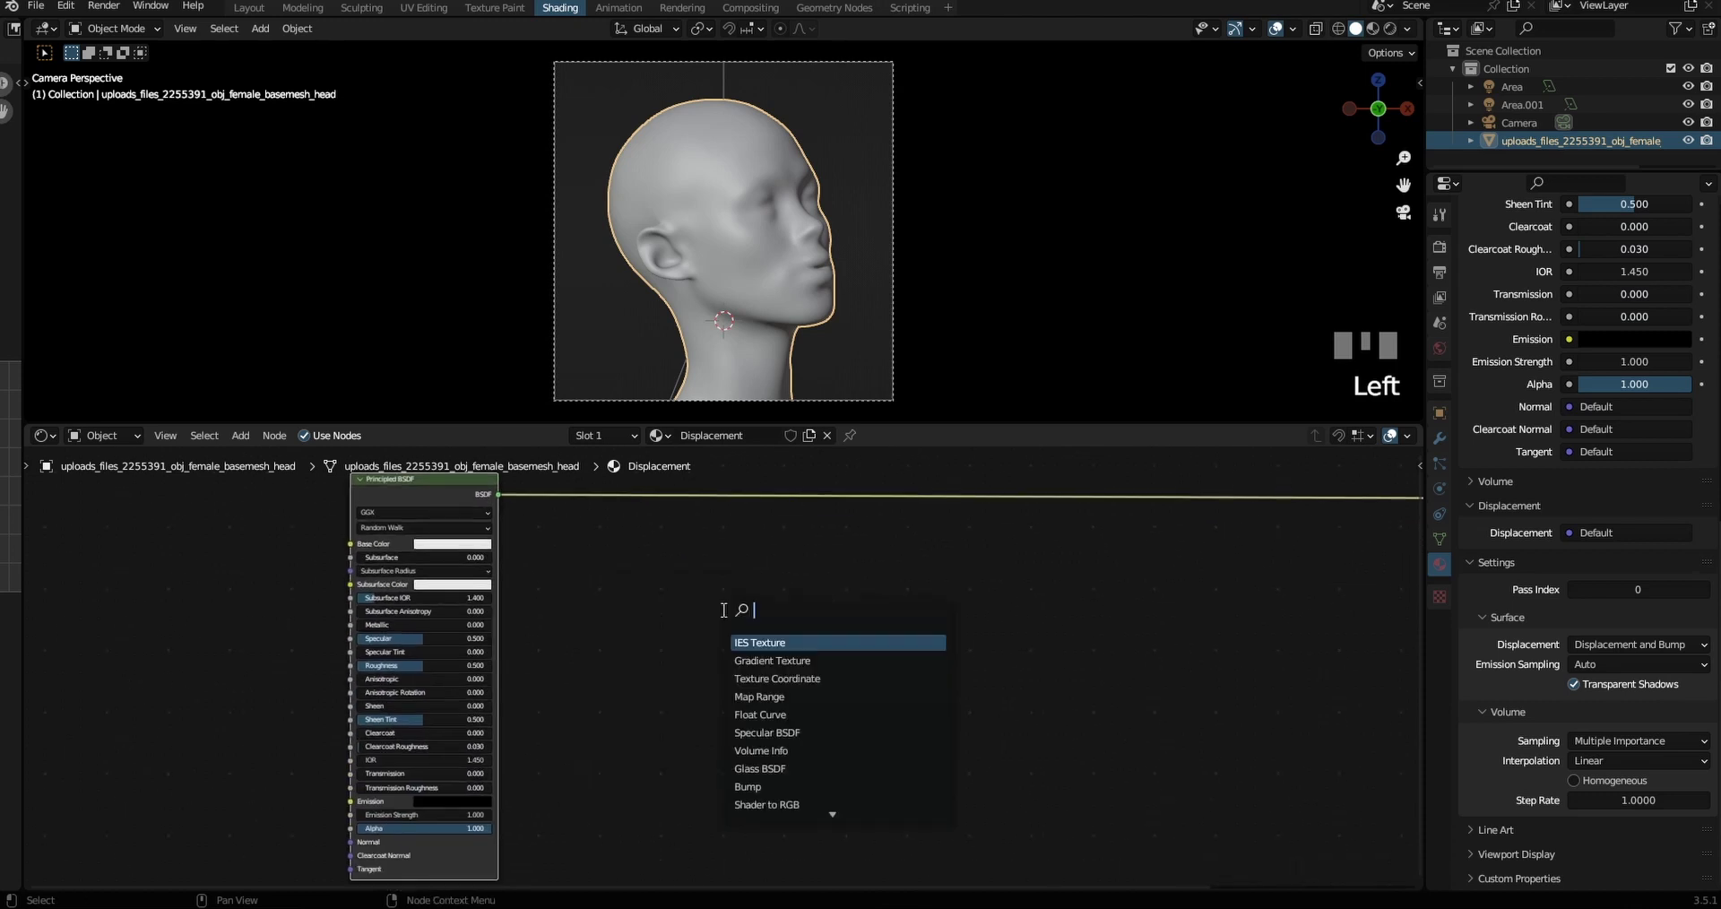
Add mapped texture coordinates feeding three chained Wave textures, each output driving the next vector
{"action": "key", "text": "shift+a"}
{"action": "key", "text": "ctrl+t"}
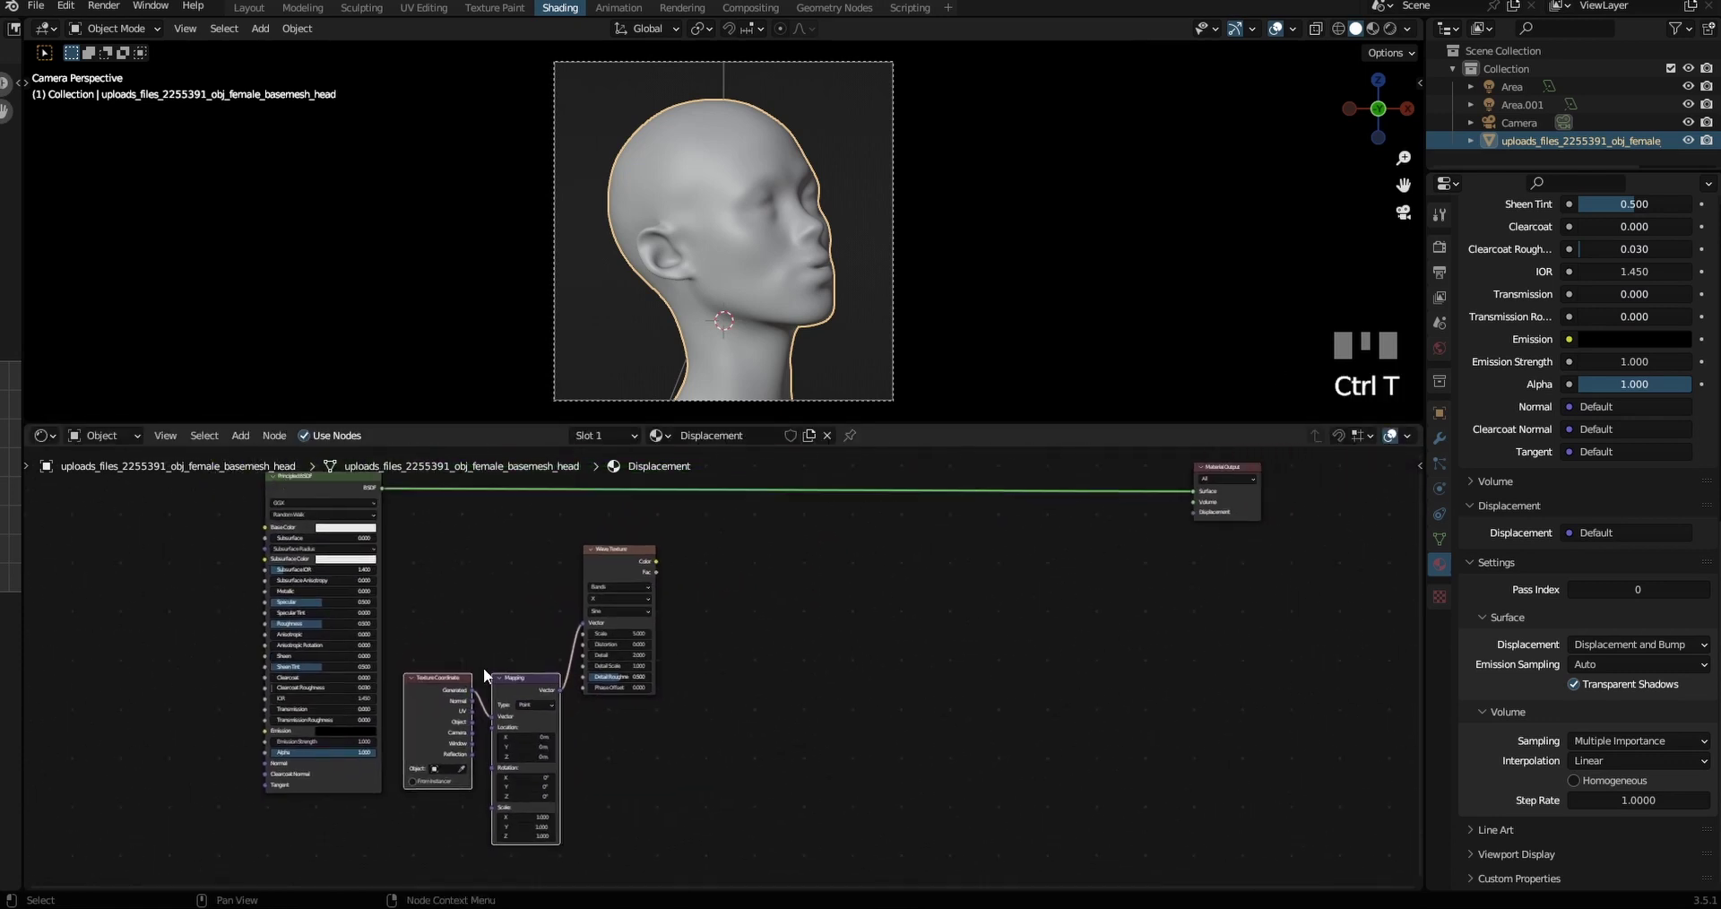
{"action": "left_click", "coordinate": [642, 578]}
{"action": "key", "text": "shift+d"}
{"action": "key", "text": "shift+d"}
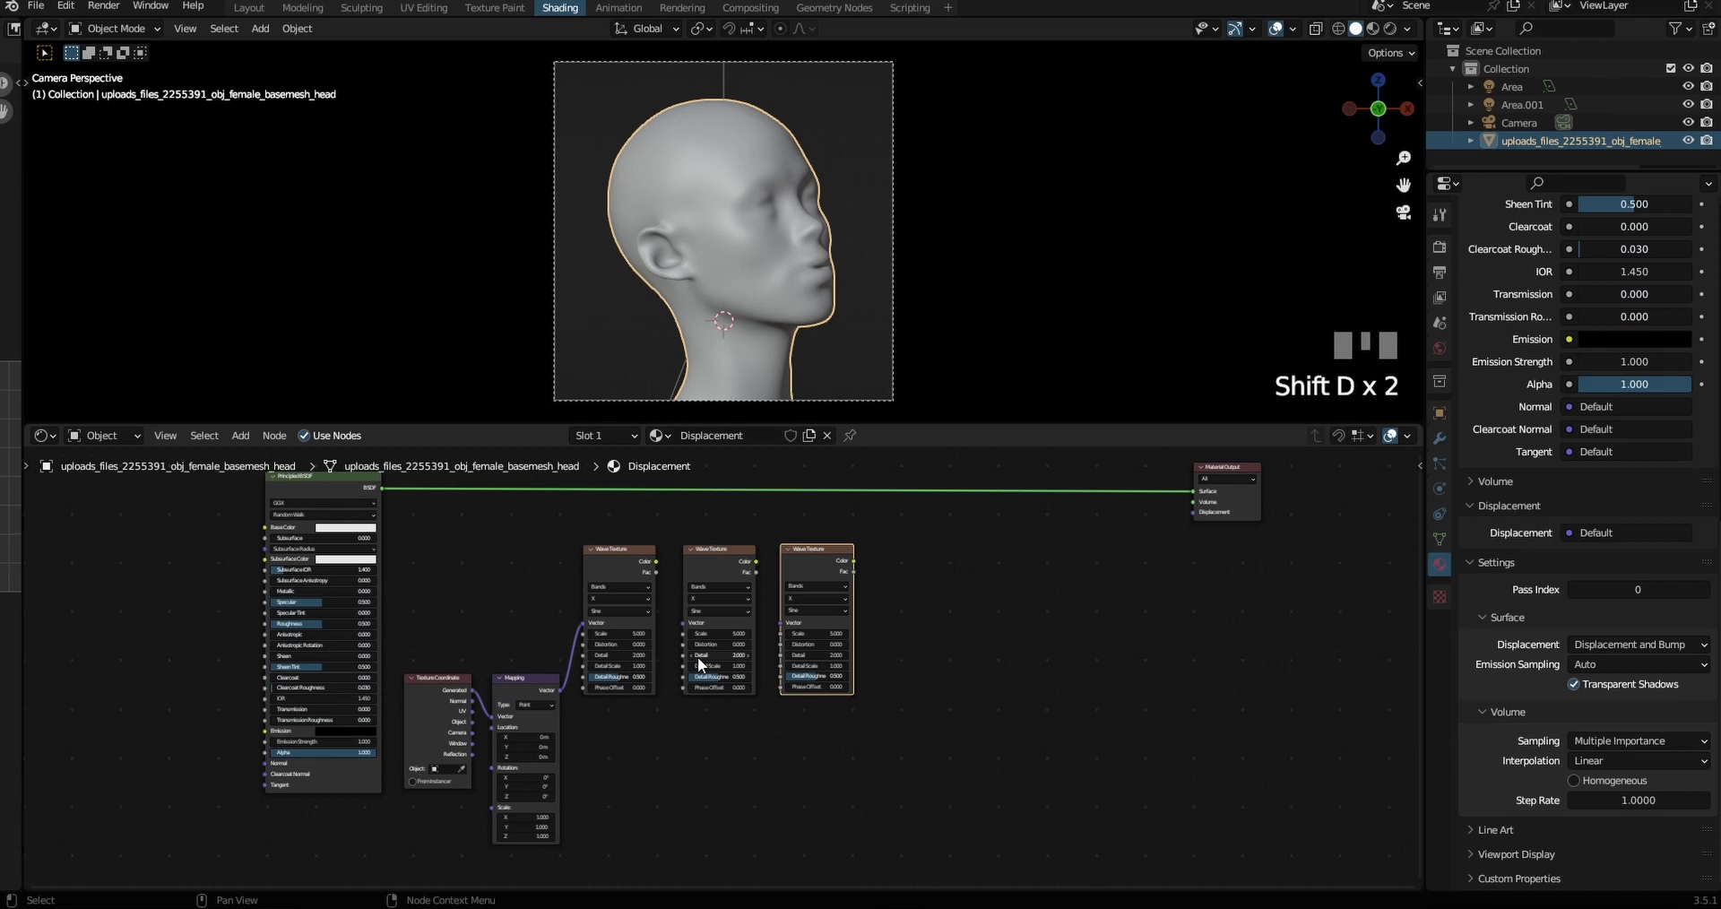
{"action": "left_click", "coordinate": [701, 587]}
{"action": "left_click", "coordinate": [893, 593]}
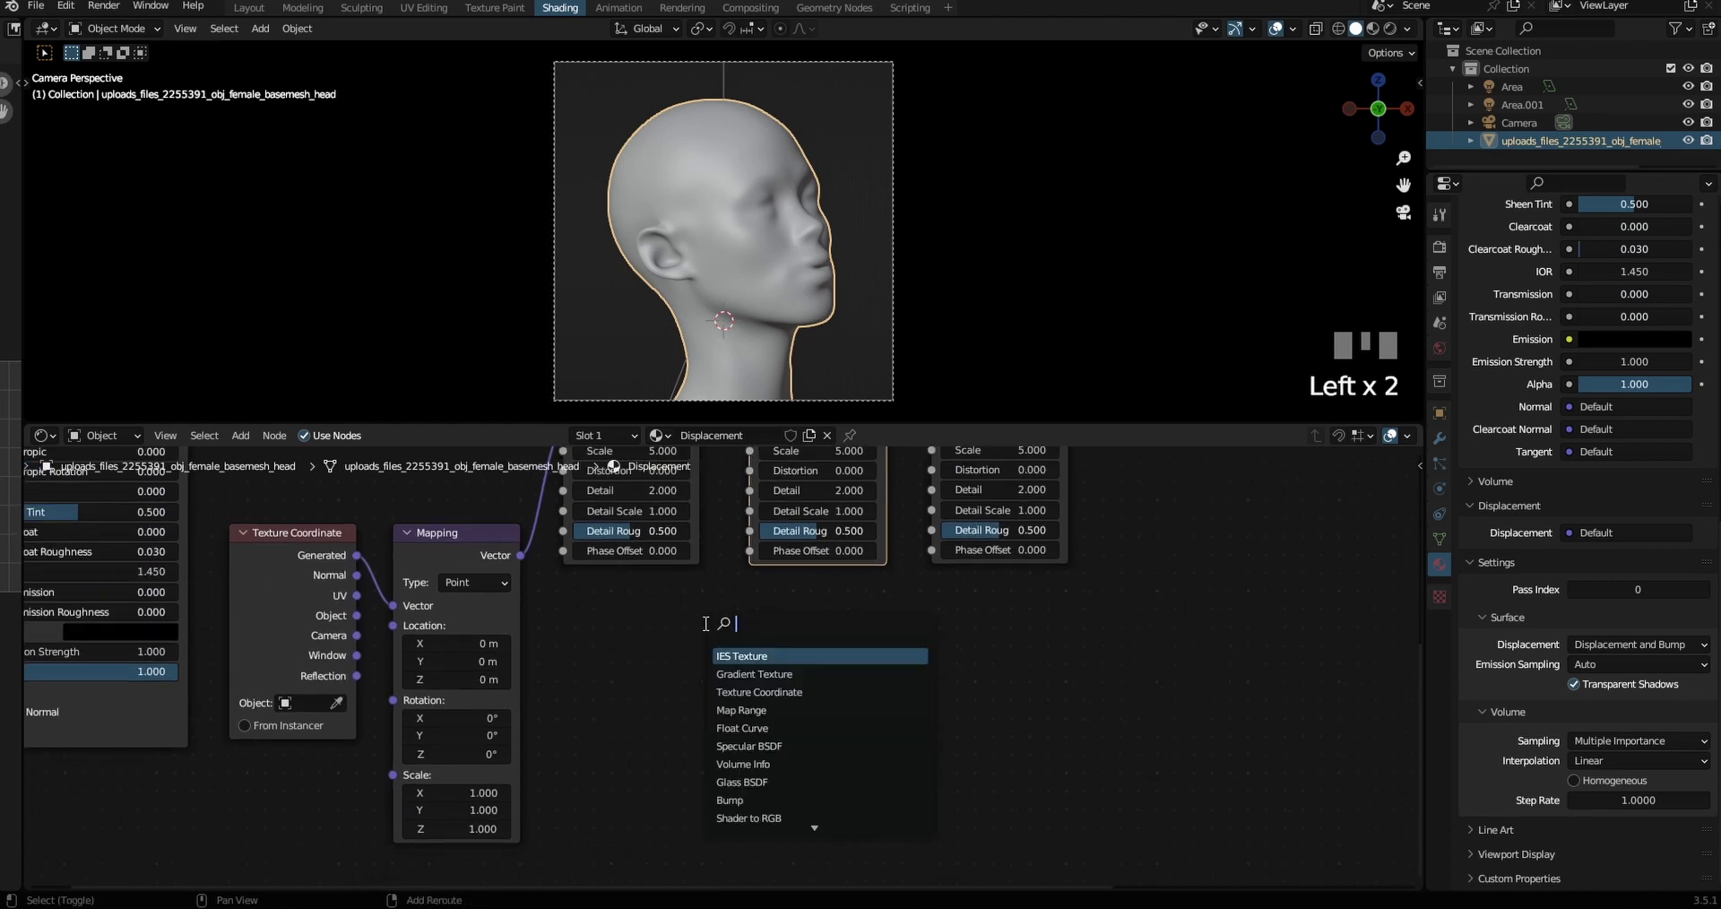
Add two Musgrave textures and a Checker texture and chain them after the waves
{"action": "key", "text": "shift+a"}
{"action": "key", "text": "shift+d"}
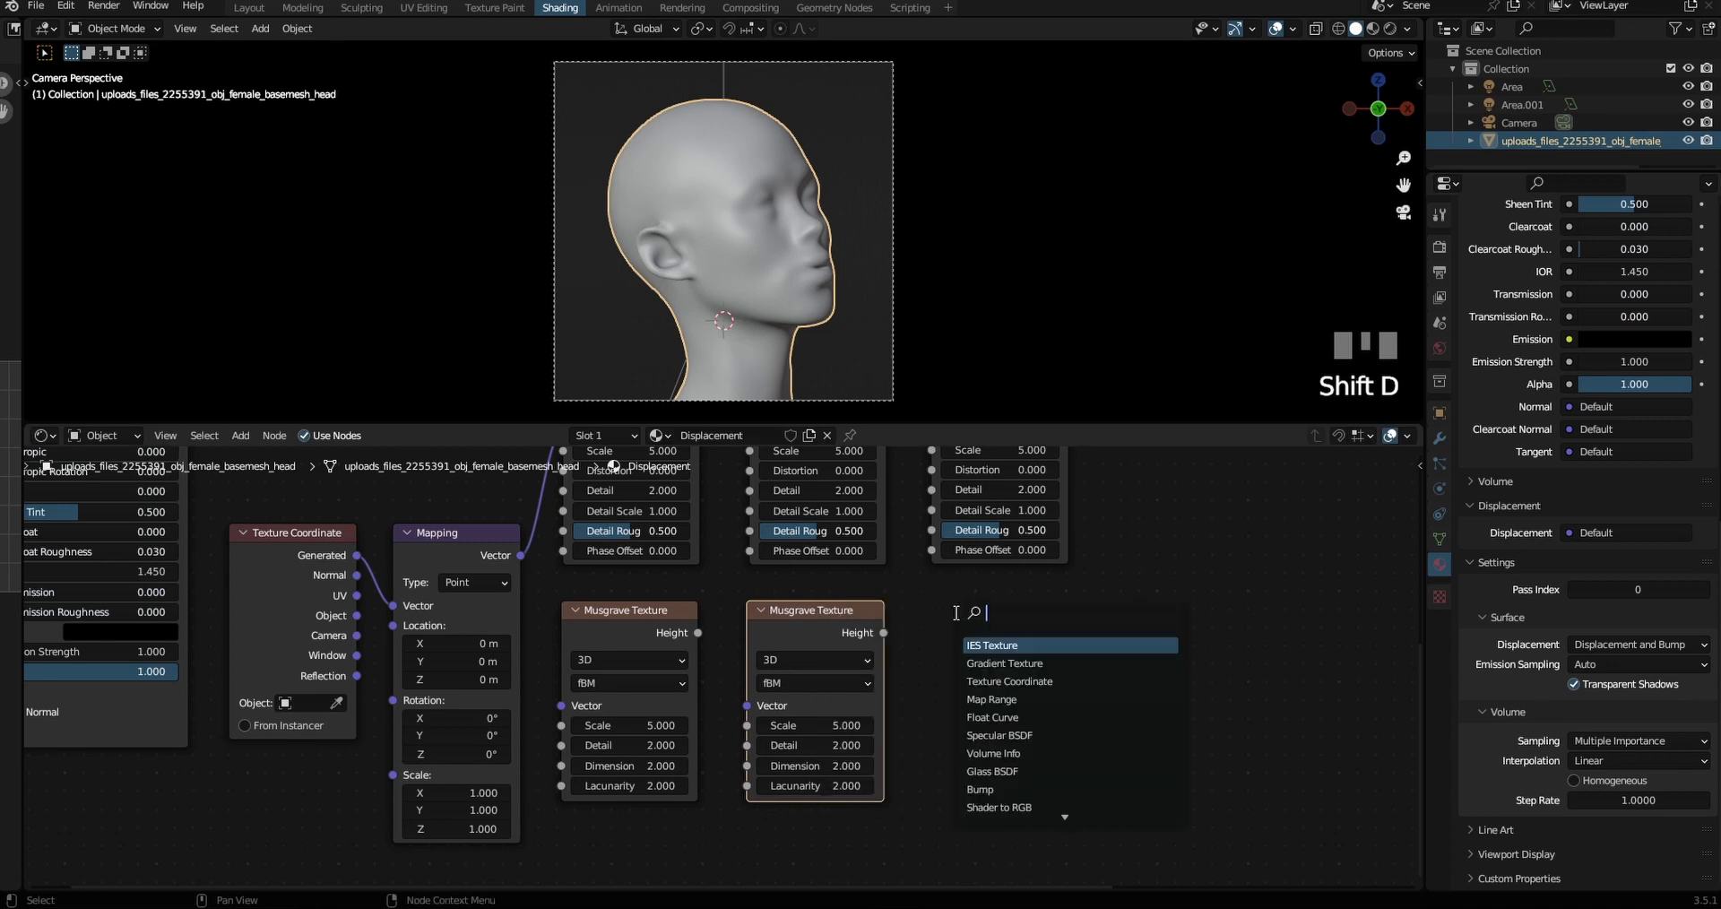
{"action": "key", "text": "shift+a"}
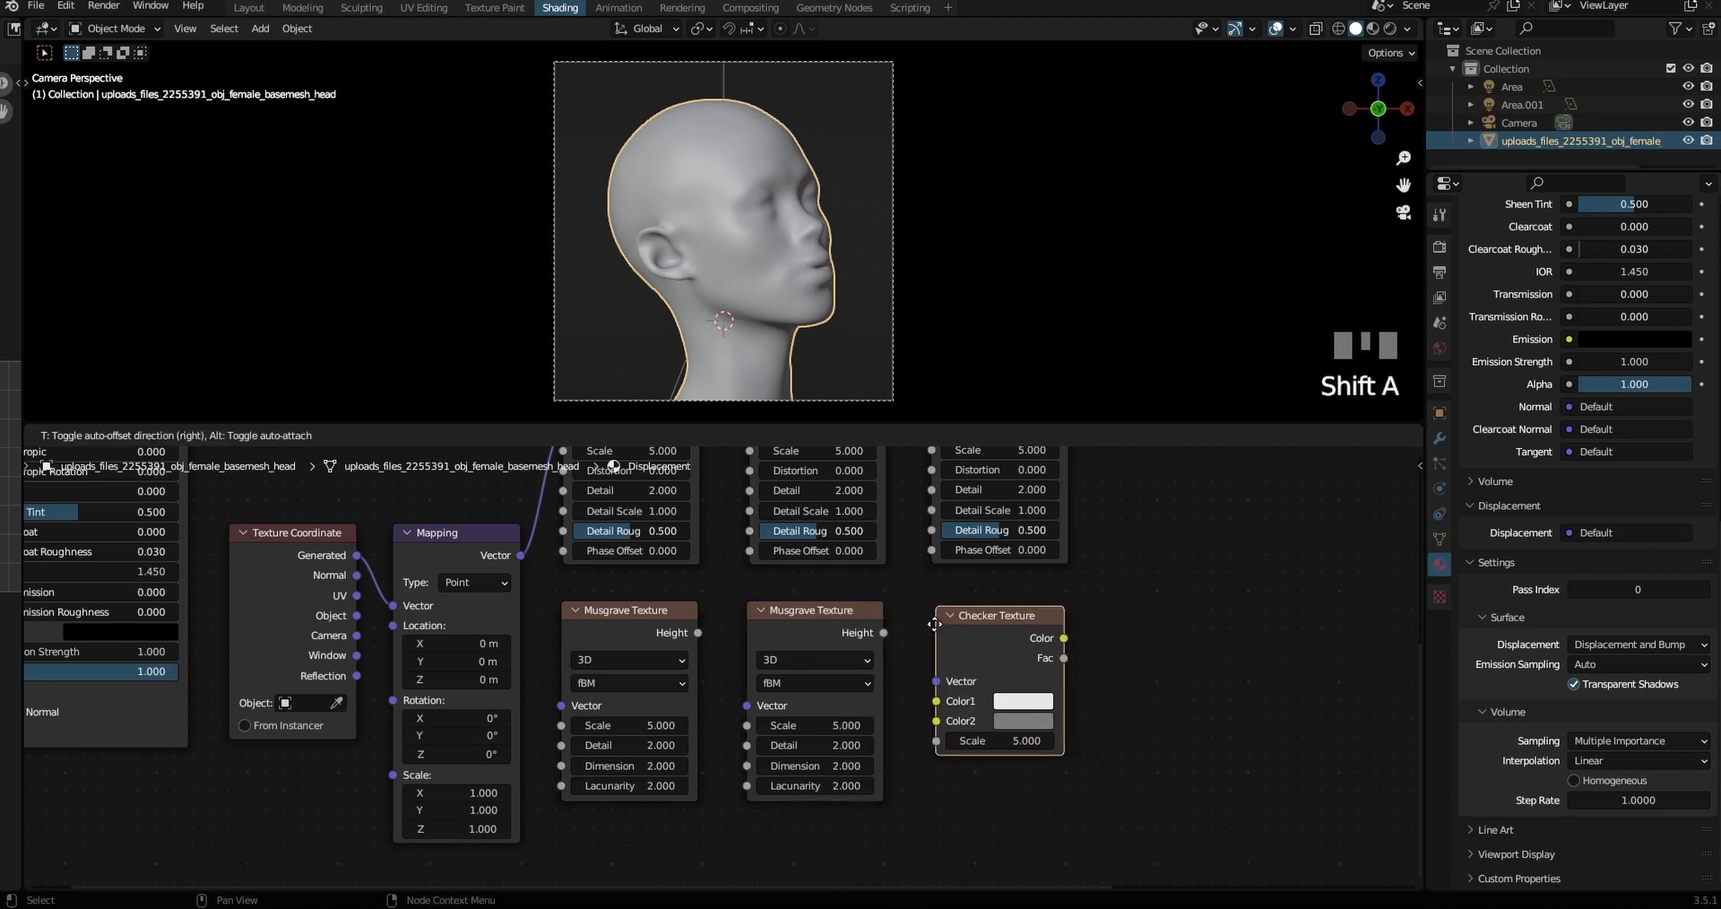
{"action": "left_click_drag", "start_coordinate": [533, 581], "coordinate": [577, 709]}
{"action": "left_click", "coordinate": [714, 644]}
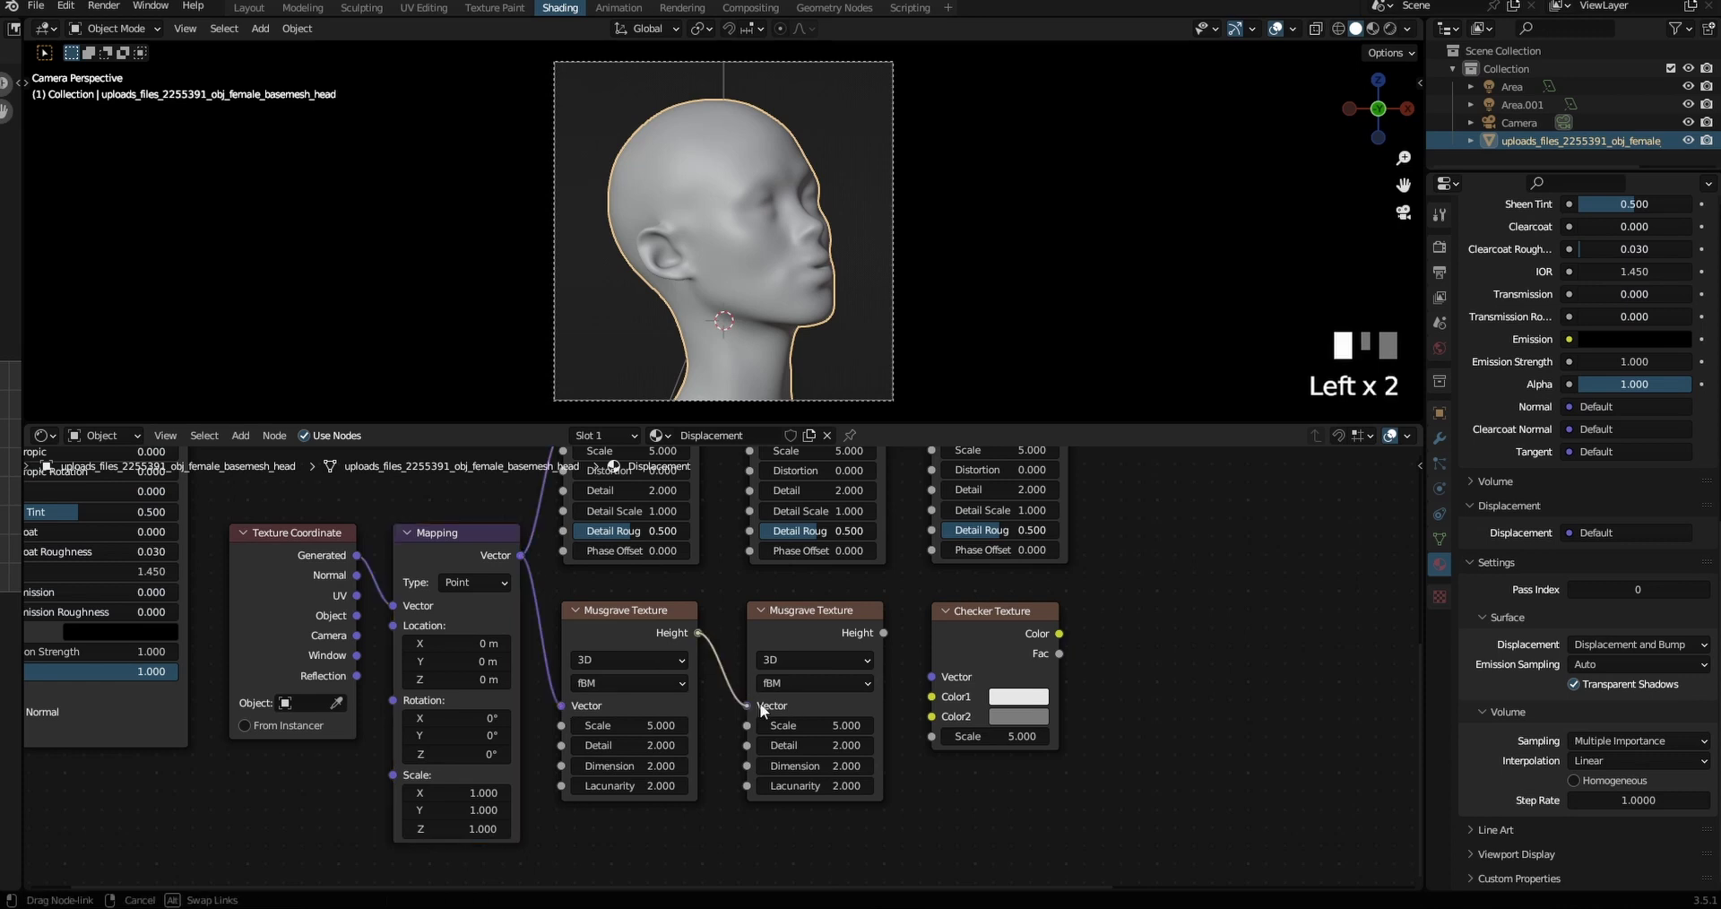
Add a Subtract math node taking the wave colour minus the checker colour
{"action": "left_click", "coordinate": [897, 638]}
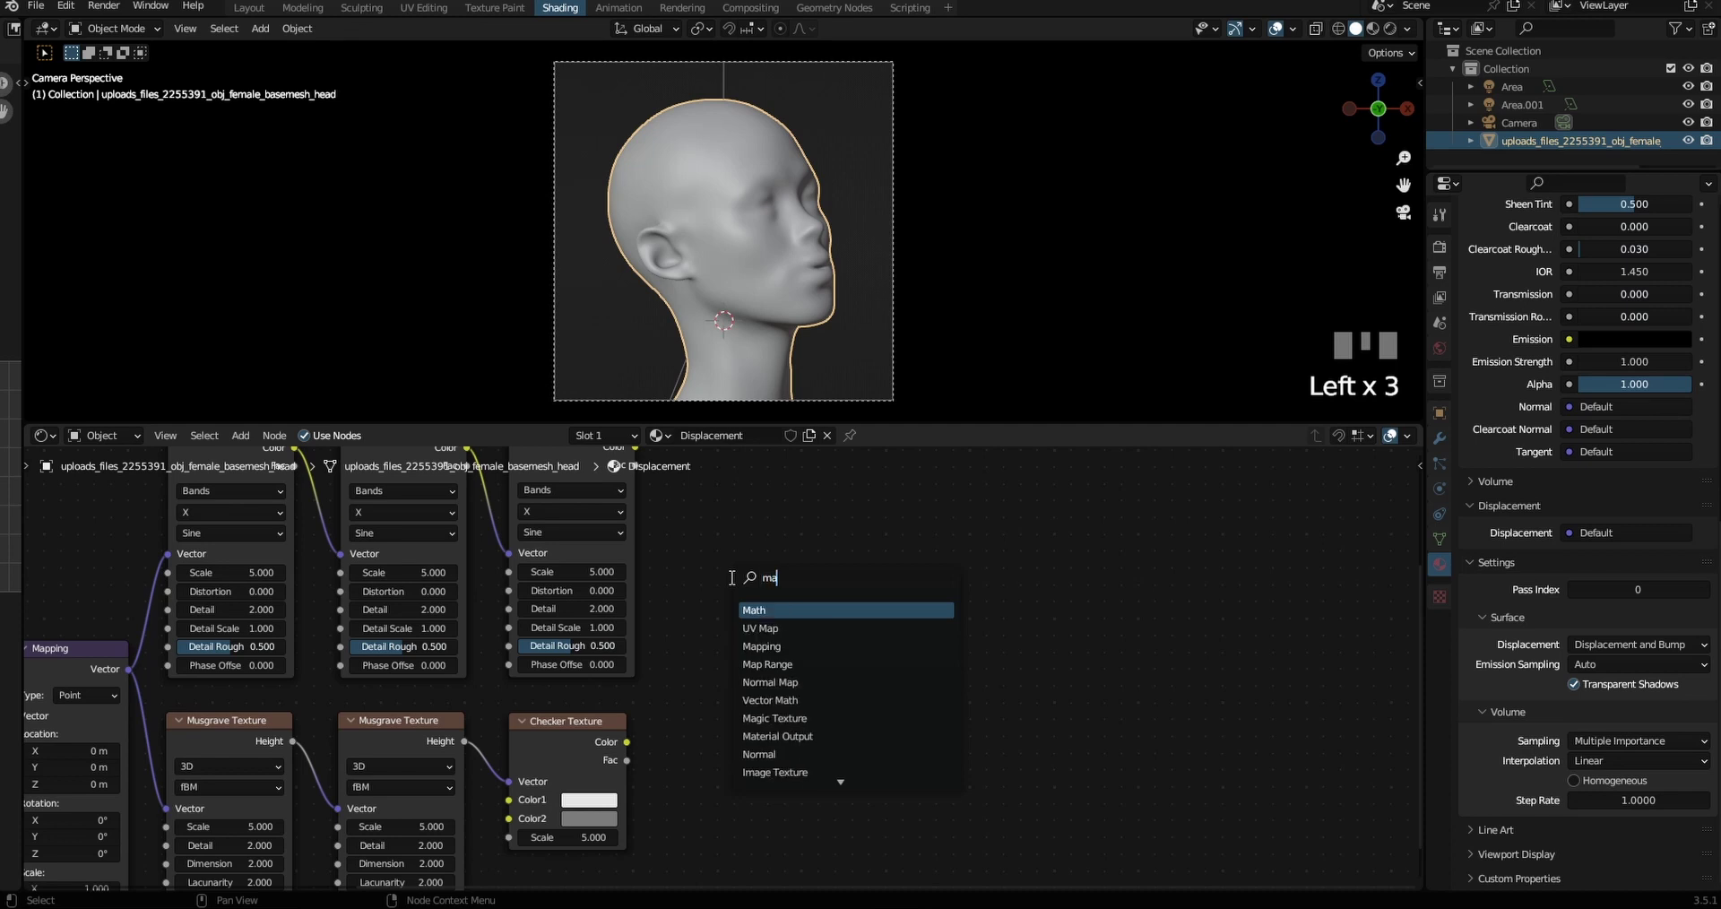
{"action": "key", "text": "shift+a"}
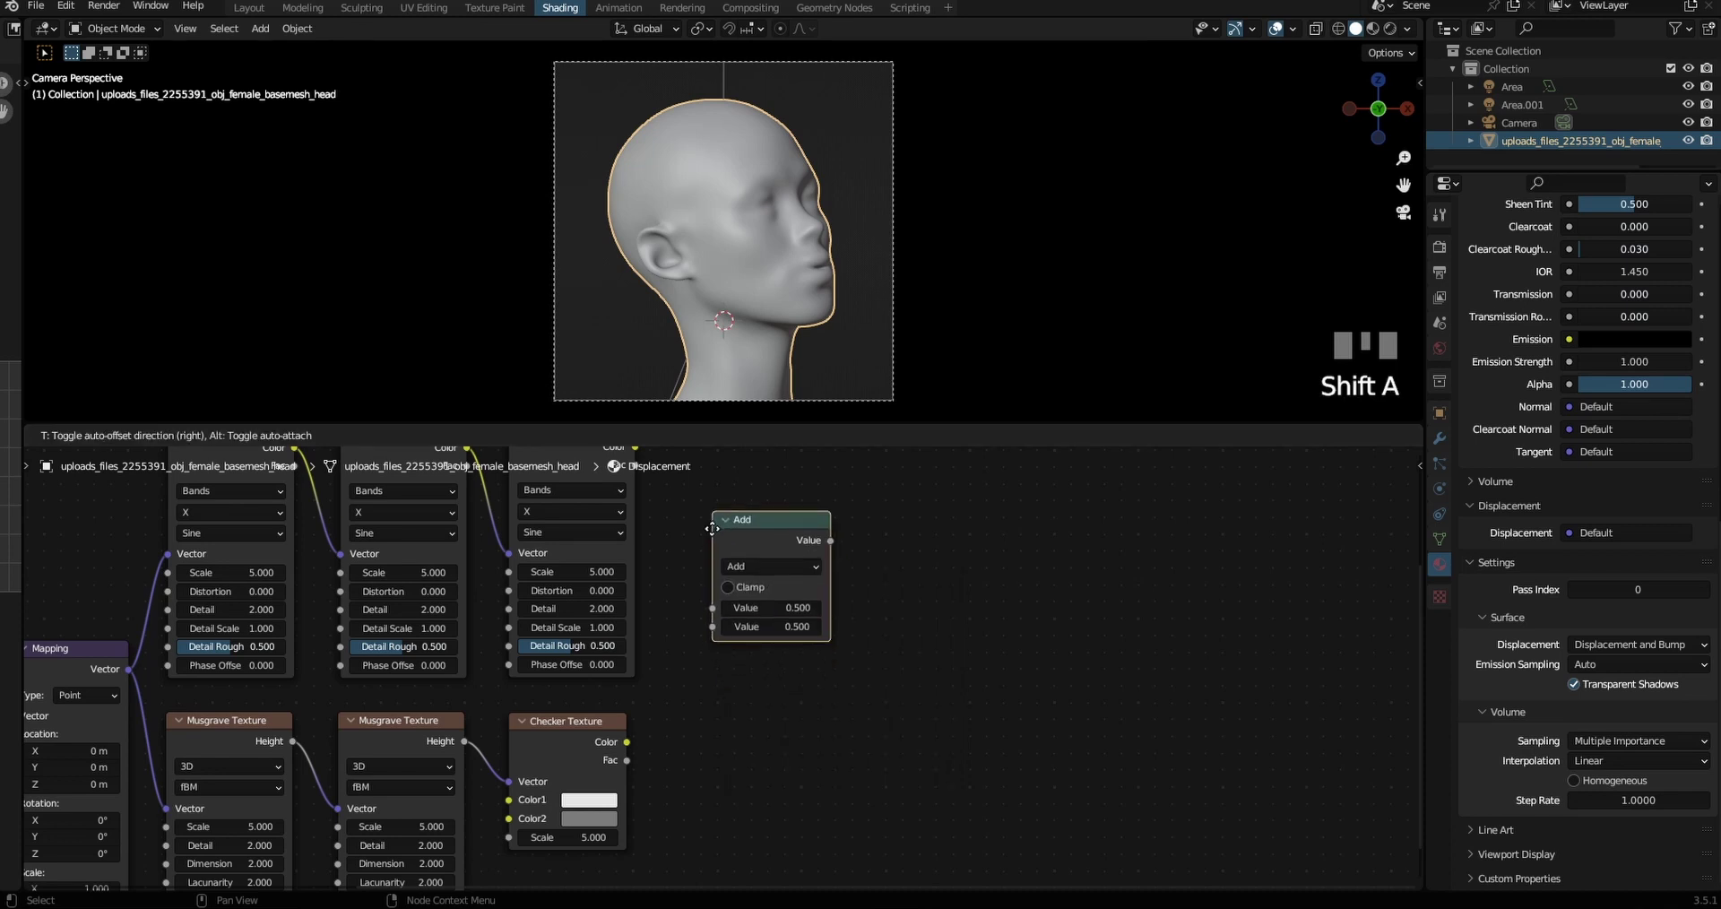
{"action": "left_click_drag", "start_coordinate": [768, 635], "coordinate": [720, 692]}
{"action": "left_click", "coordinate": [598, 790]}
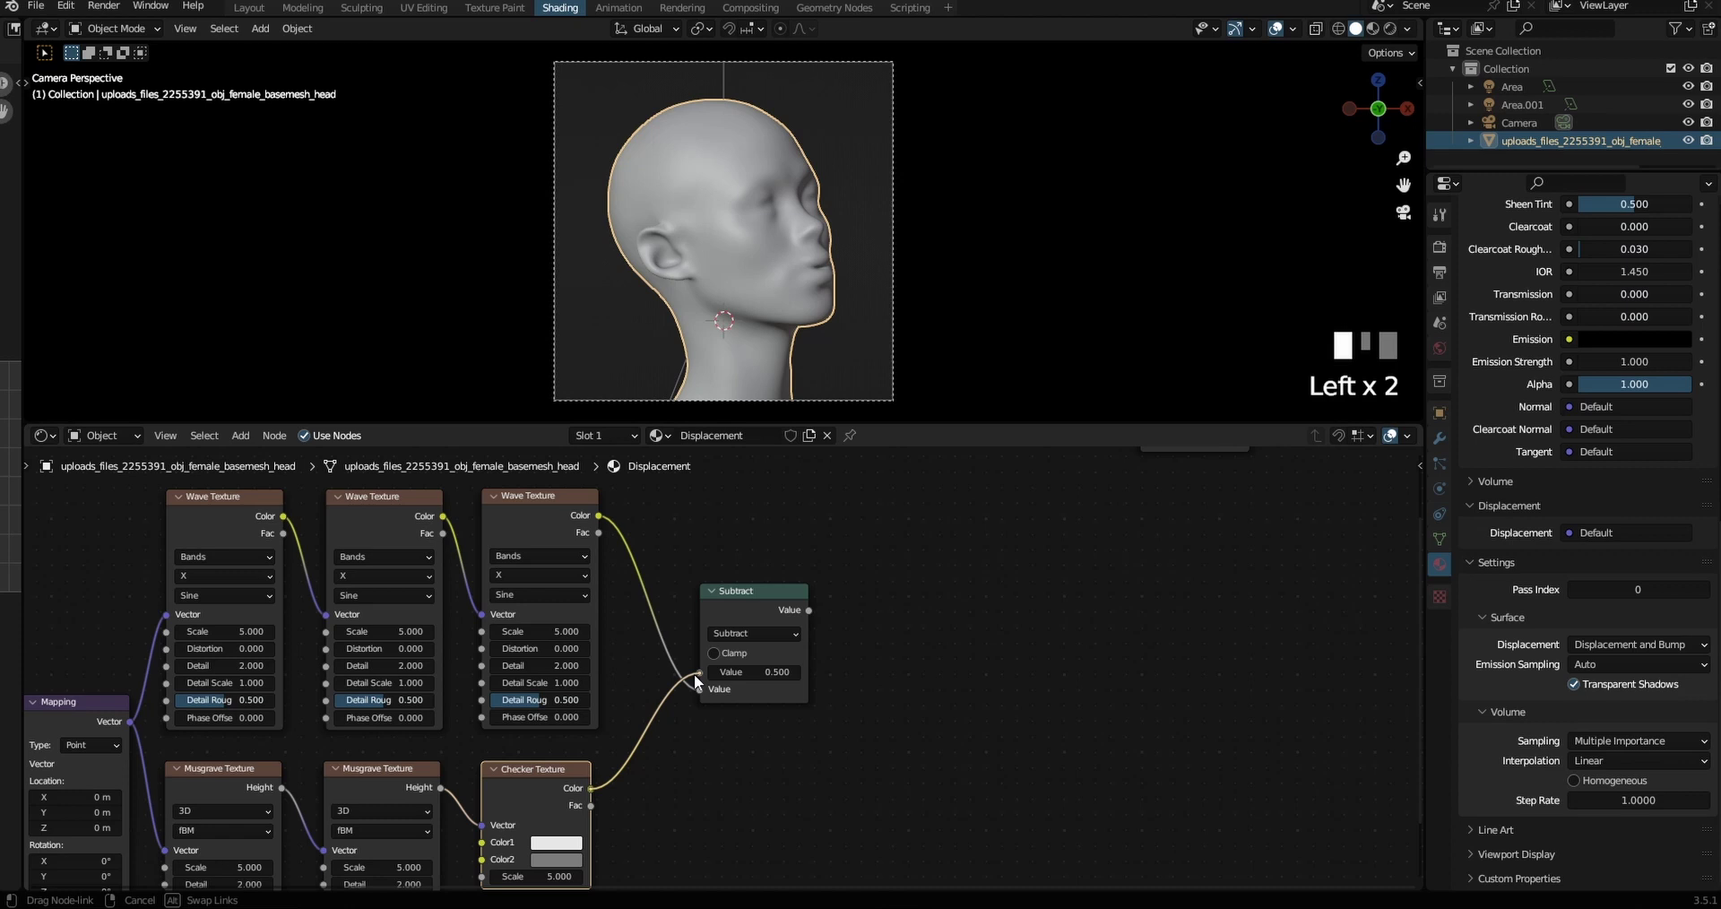
{"action": "left_click", "coordinate": [556, 670]}
Duplicate it into Add and Power nodes fed by the subtract result and wave colour
{"action": "key", "text": "shift+d"}
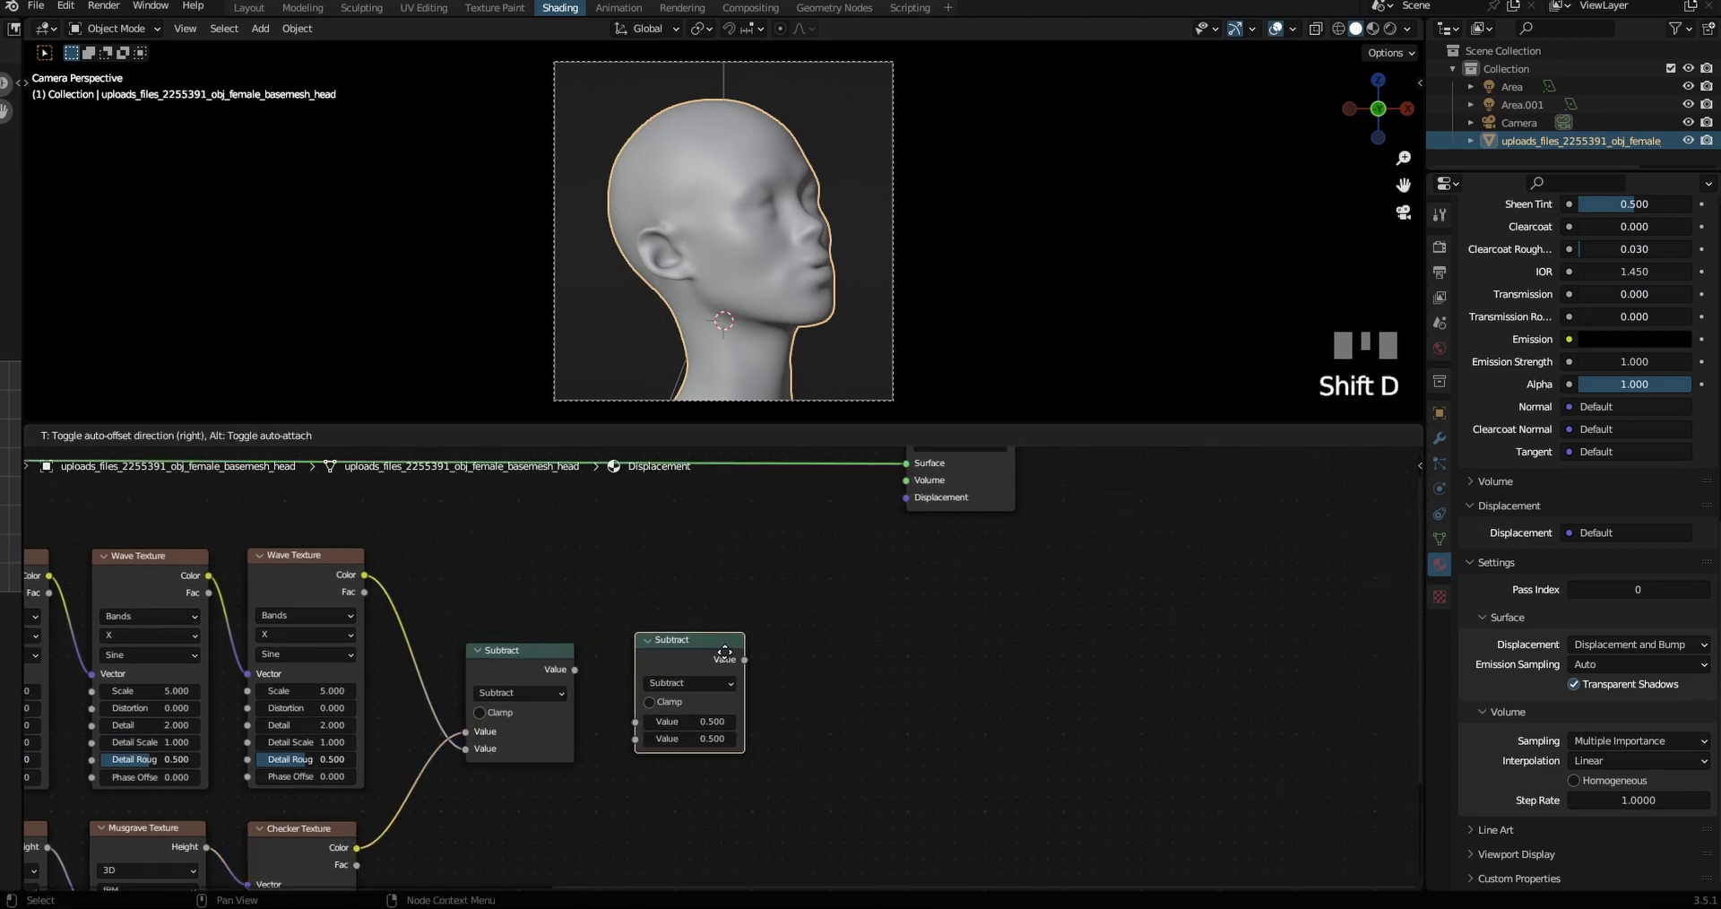
{"action": "key", "text": "shift+d"}
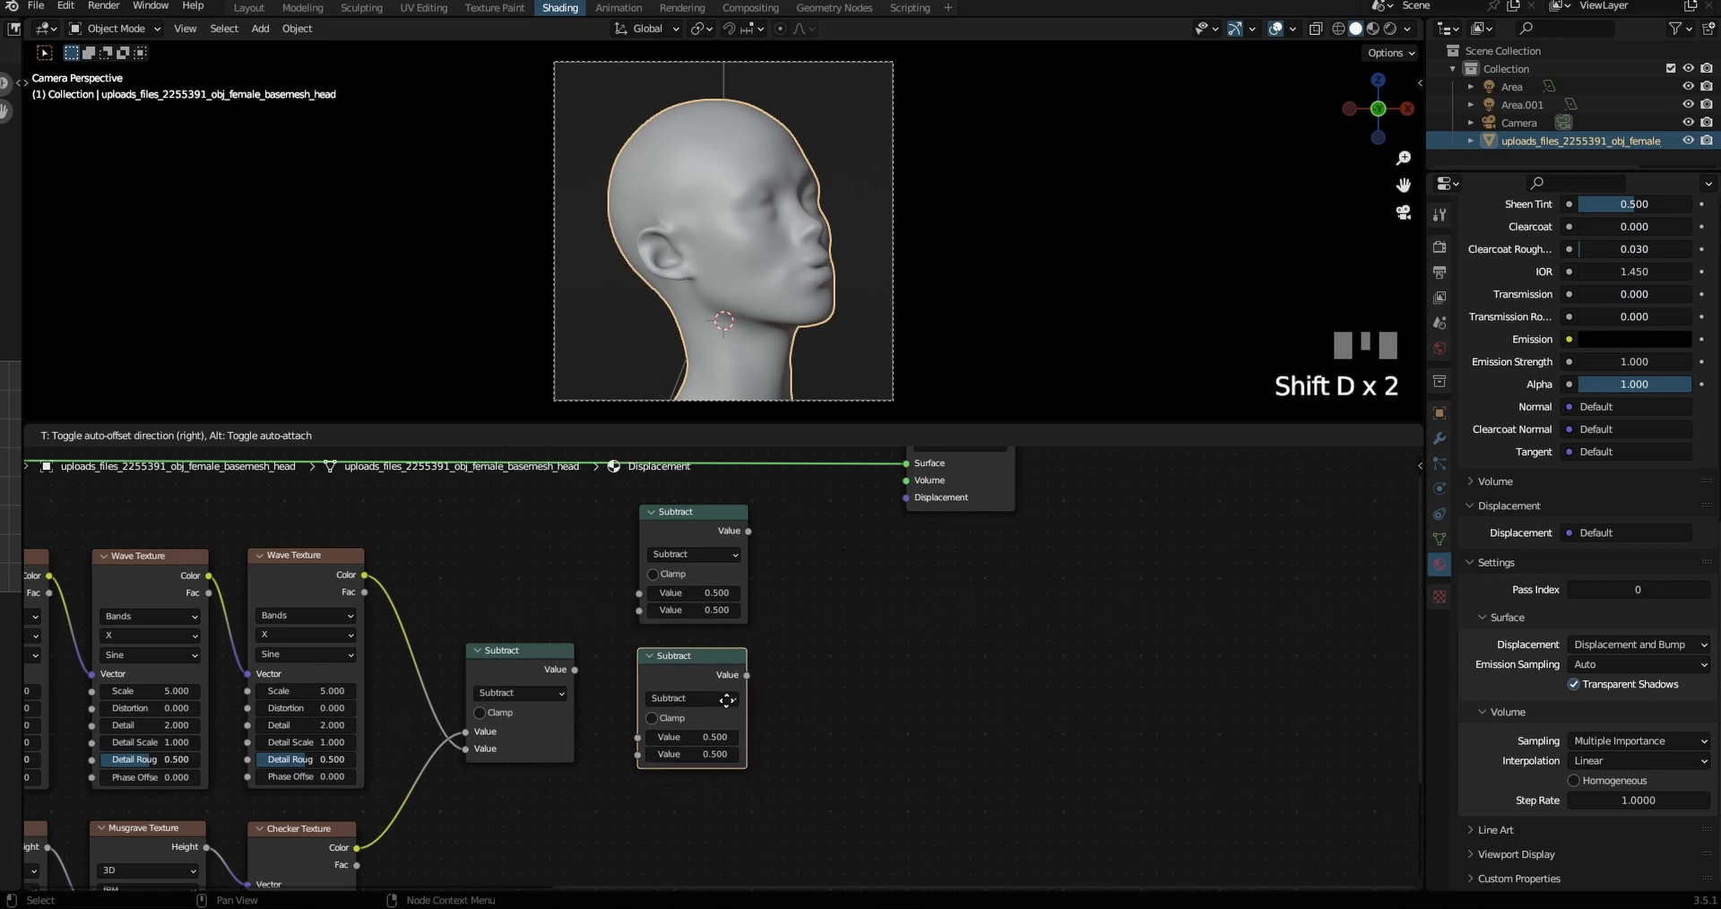
{"action": "left_click", "coordinate": [583, 675]}
{"action": "left_click", "coordinate": [582, 674]}
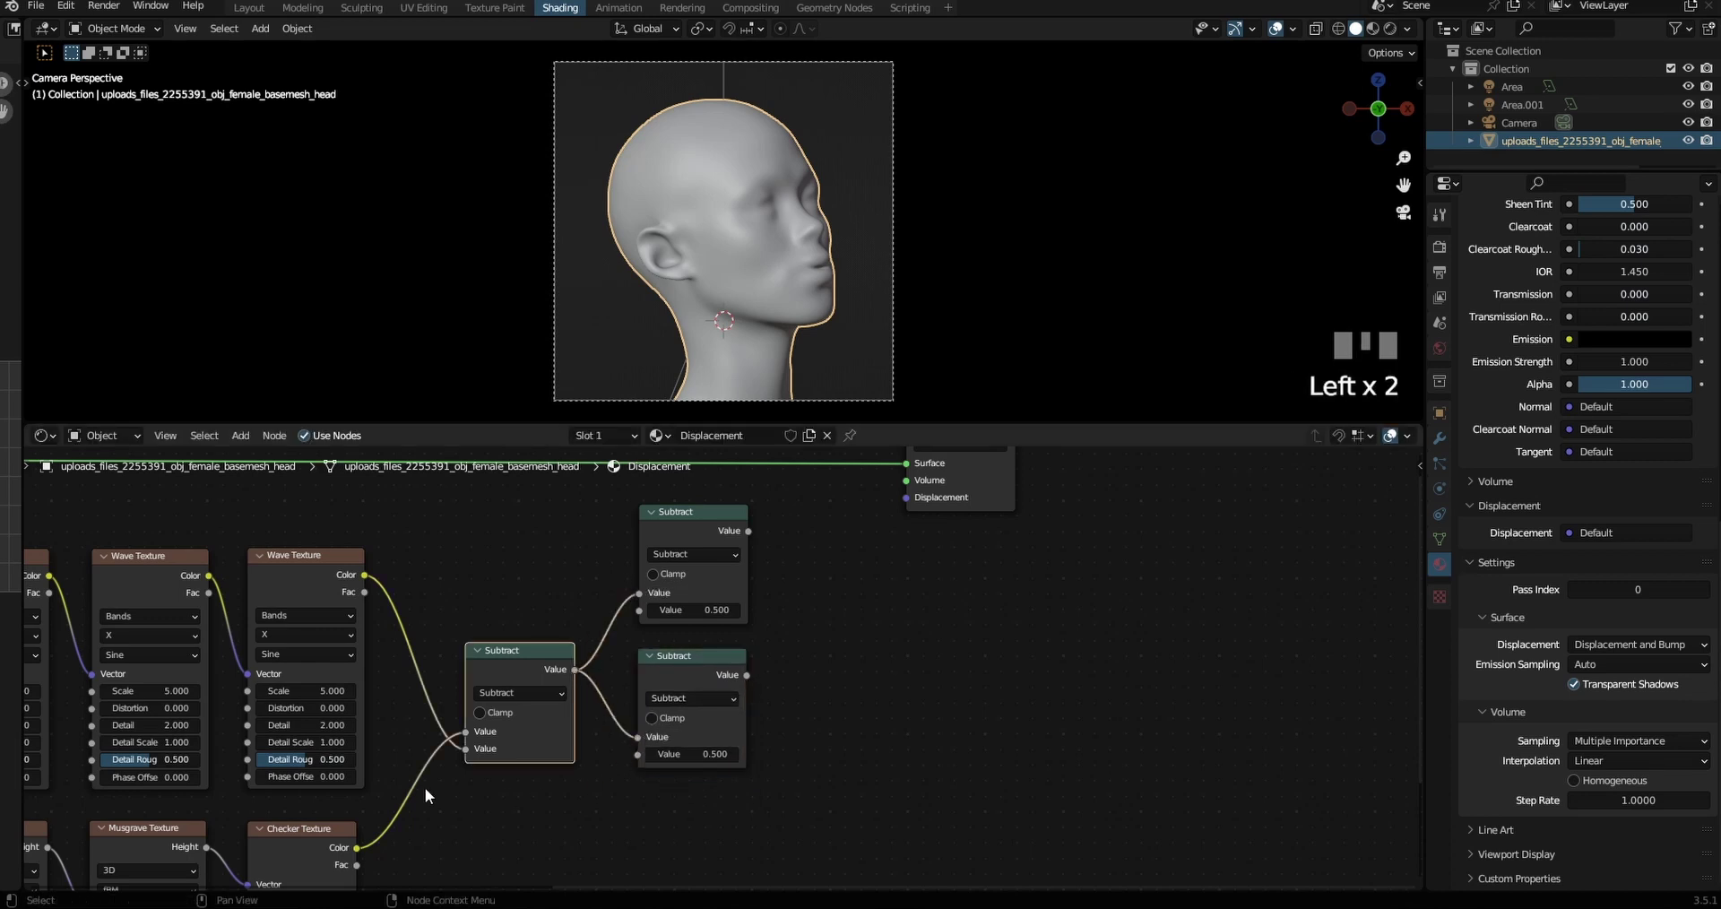
{"action": "left_click", "coordinate": [388, 838]}
{"action": "left_click", "coordinate": [372, 582]}
{"action": "left_click_drag", "start_coordinate": [692, 680], "coordinate": [678, 551]}
Combine the Add and Power results, with checker as exponent, into the output displacement
{"action": "key", "text": "shift+d"}
{"action": "left_click_drag", "start_coordinate": [690, 610], "coordinate": [826, 677]}
{"action": "left_click", "coordinate": [752, 717]}
{"action": "left_click", "coordinate": [794, 482]}
{"action": "left_click", "coordinate": [786, 652]}
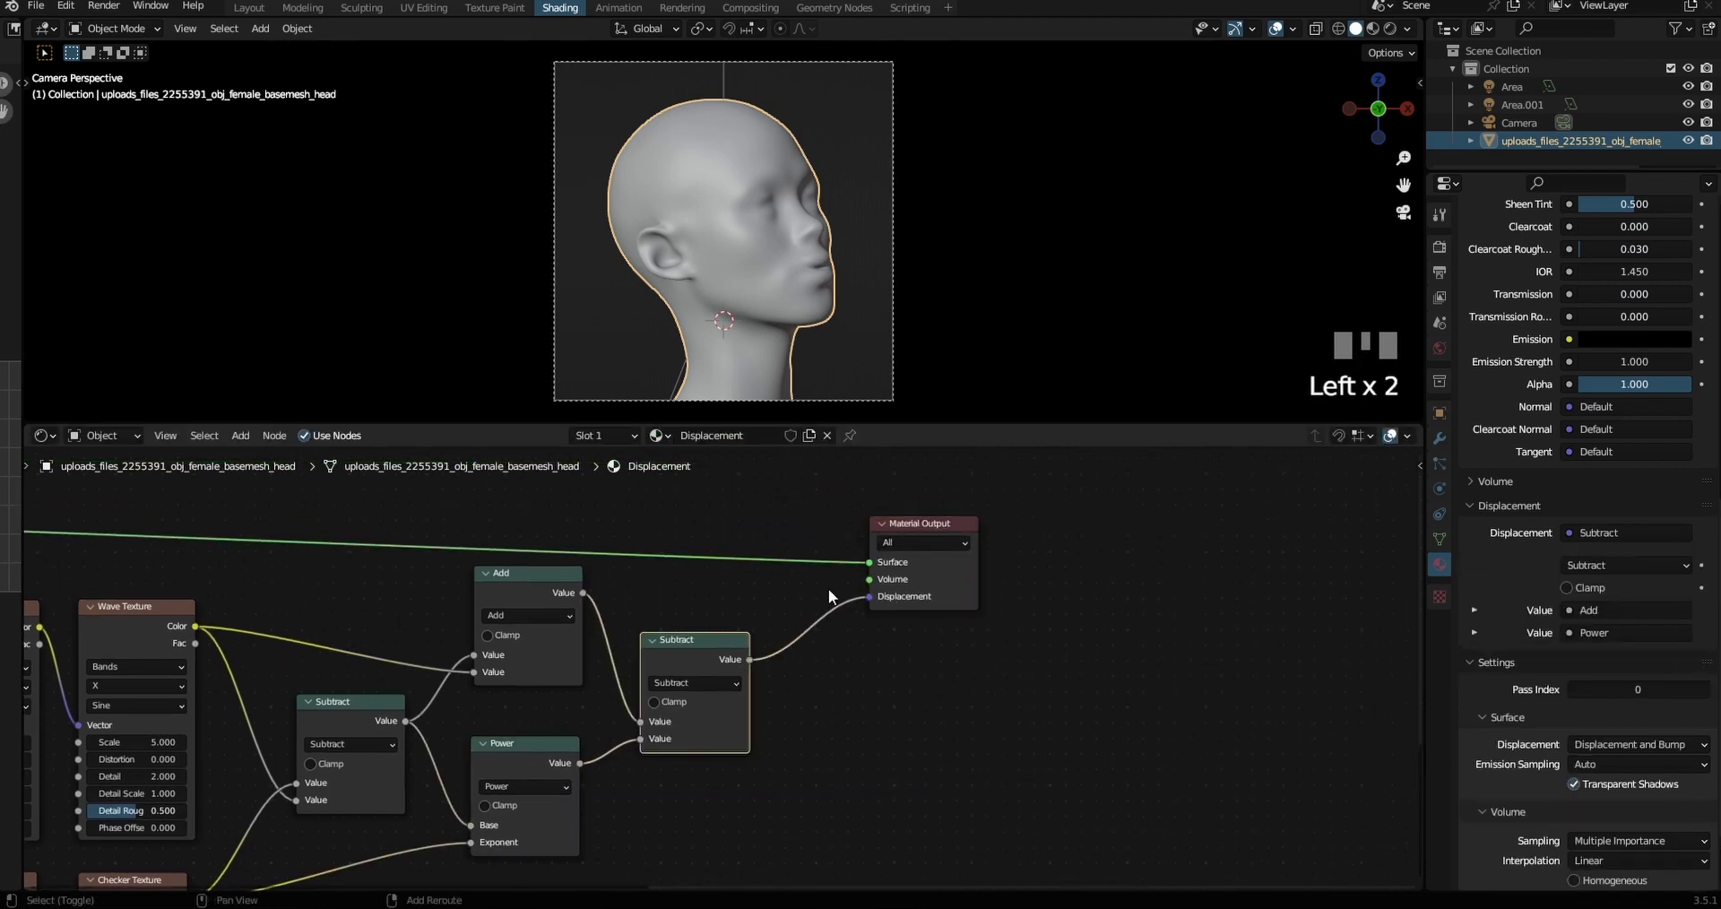
Insert a Displacement node between the final math node and the material output
{"action": "key", "text": "shift+a"}
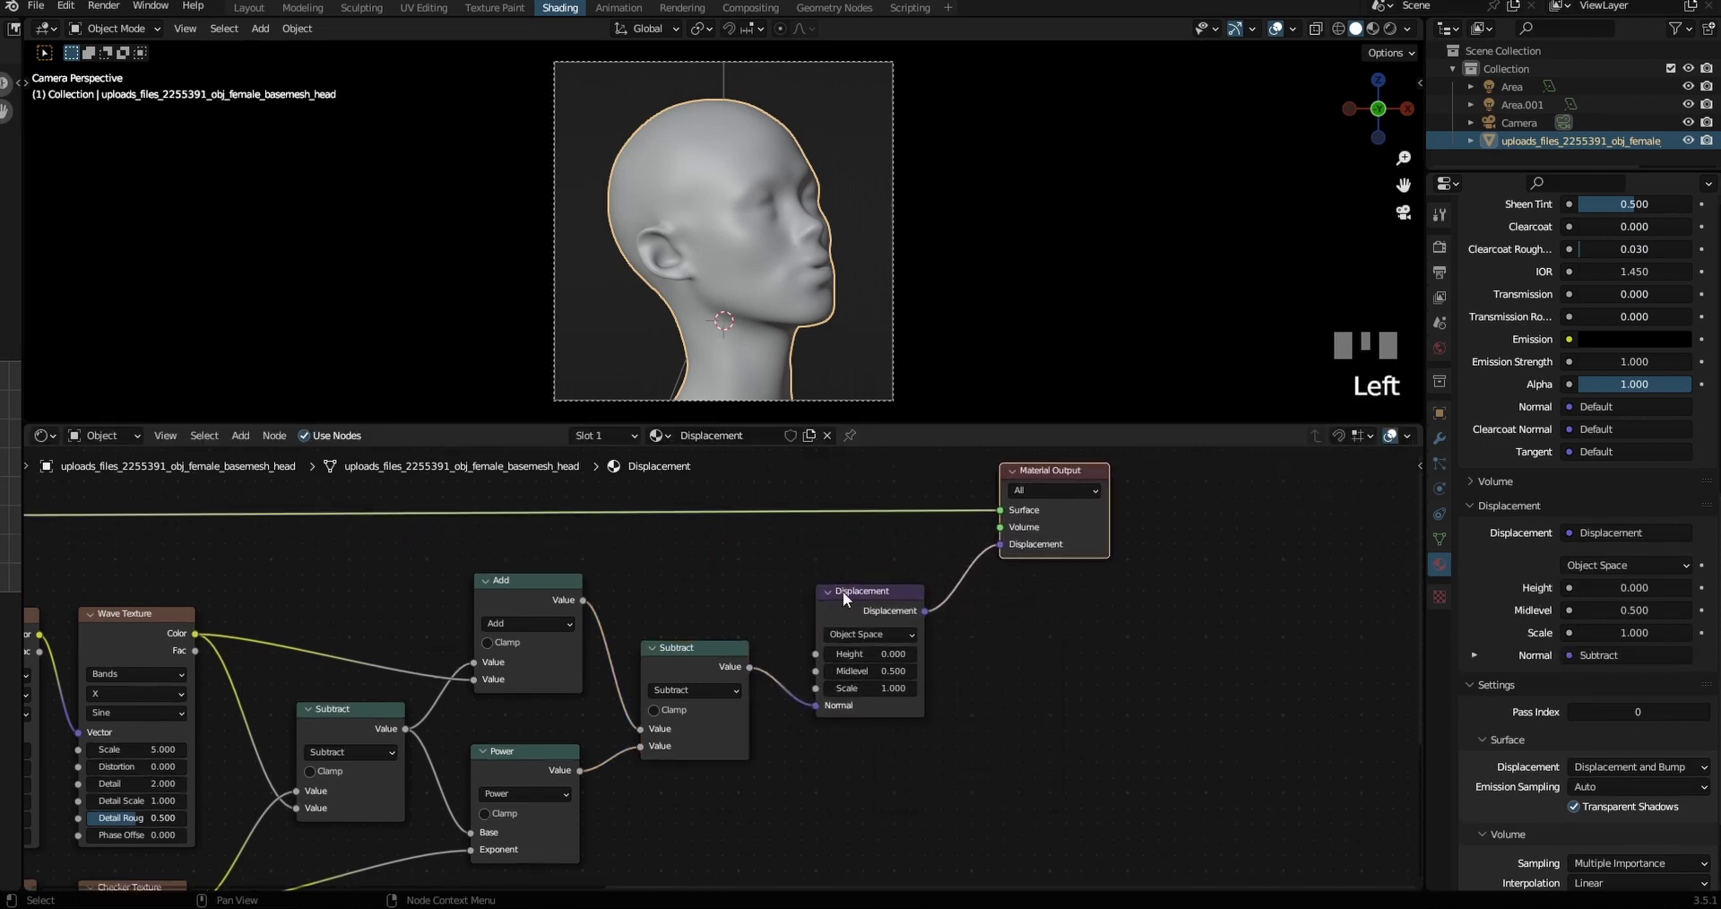
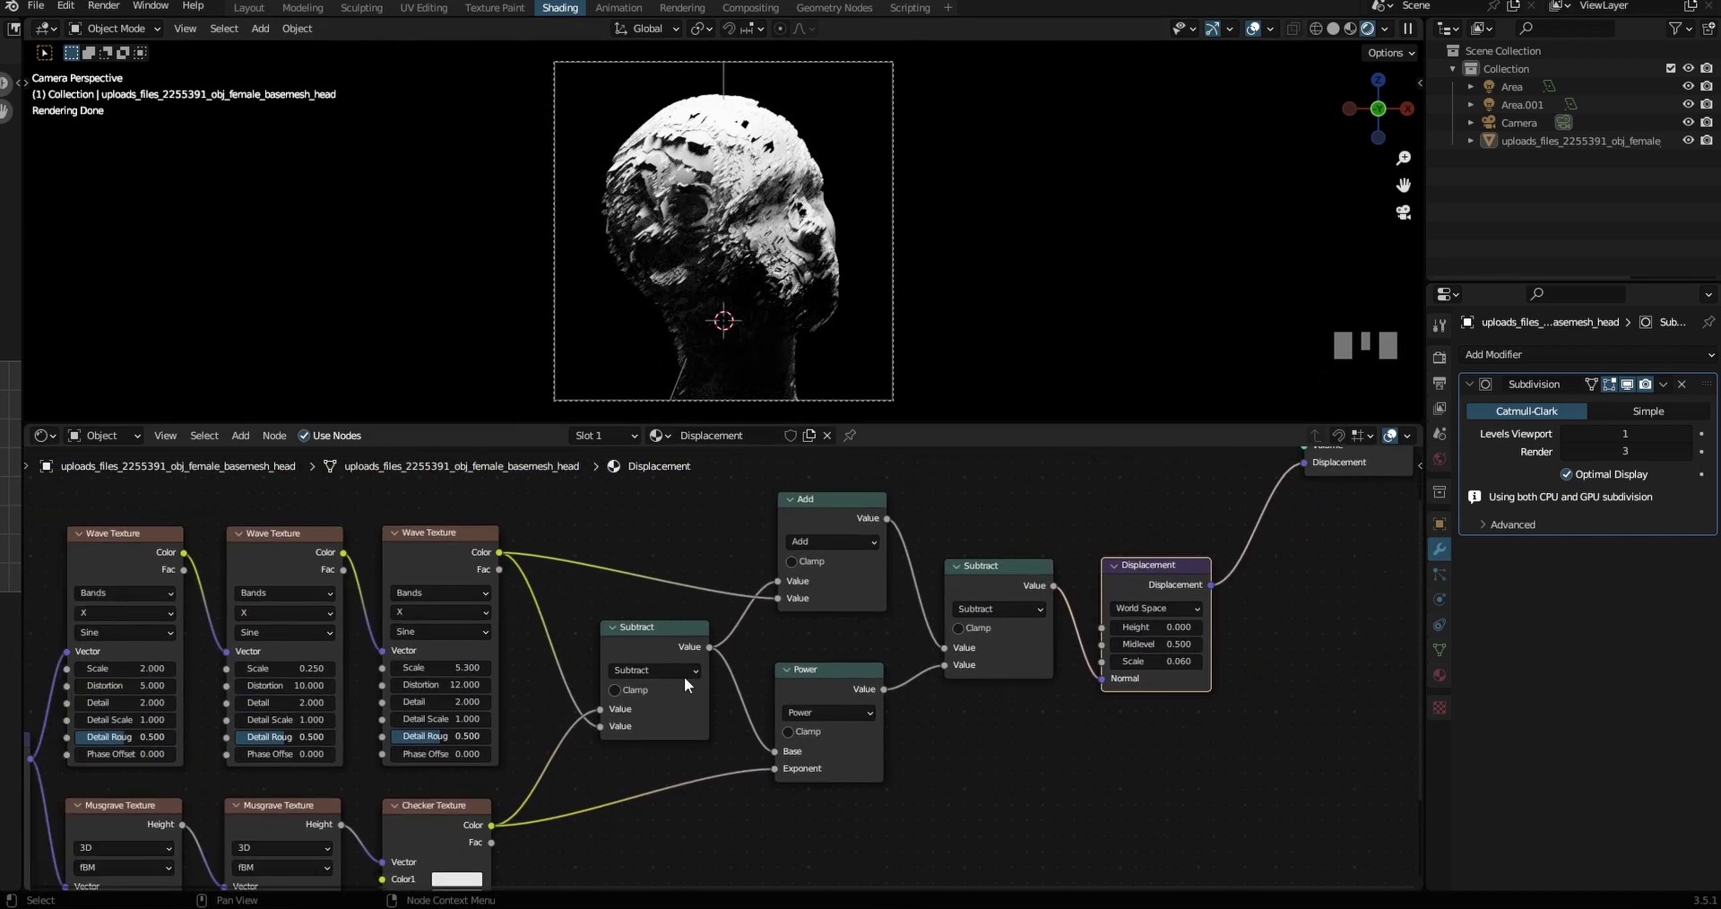
Swap the final subtract node's inputs and inspect the fractured, displaced head preview
{"action": "left_click", "coordinate": [1111, 685]}
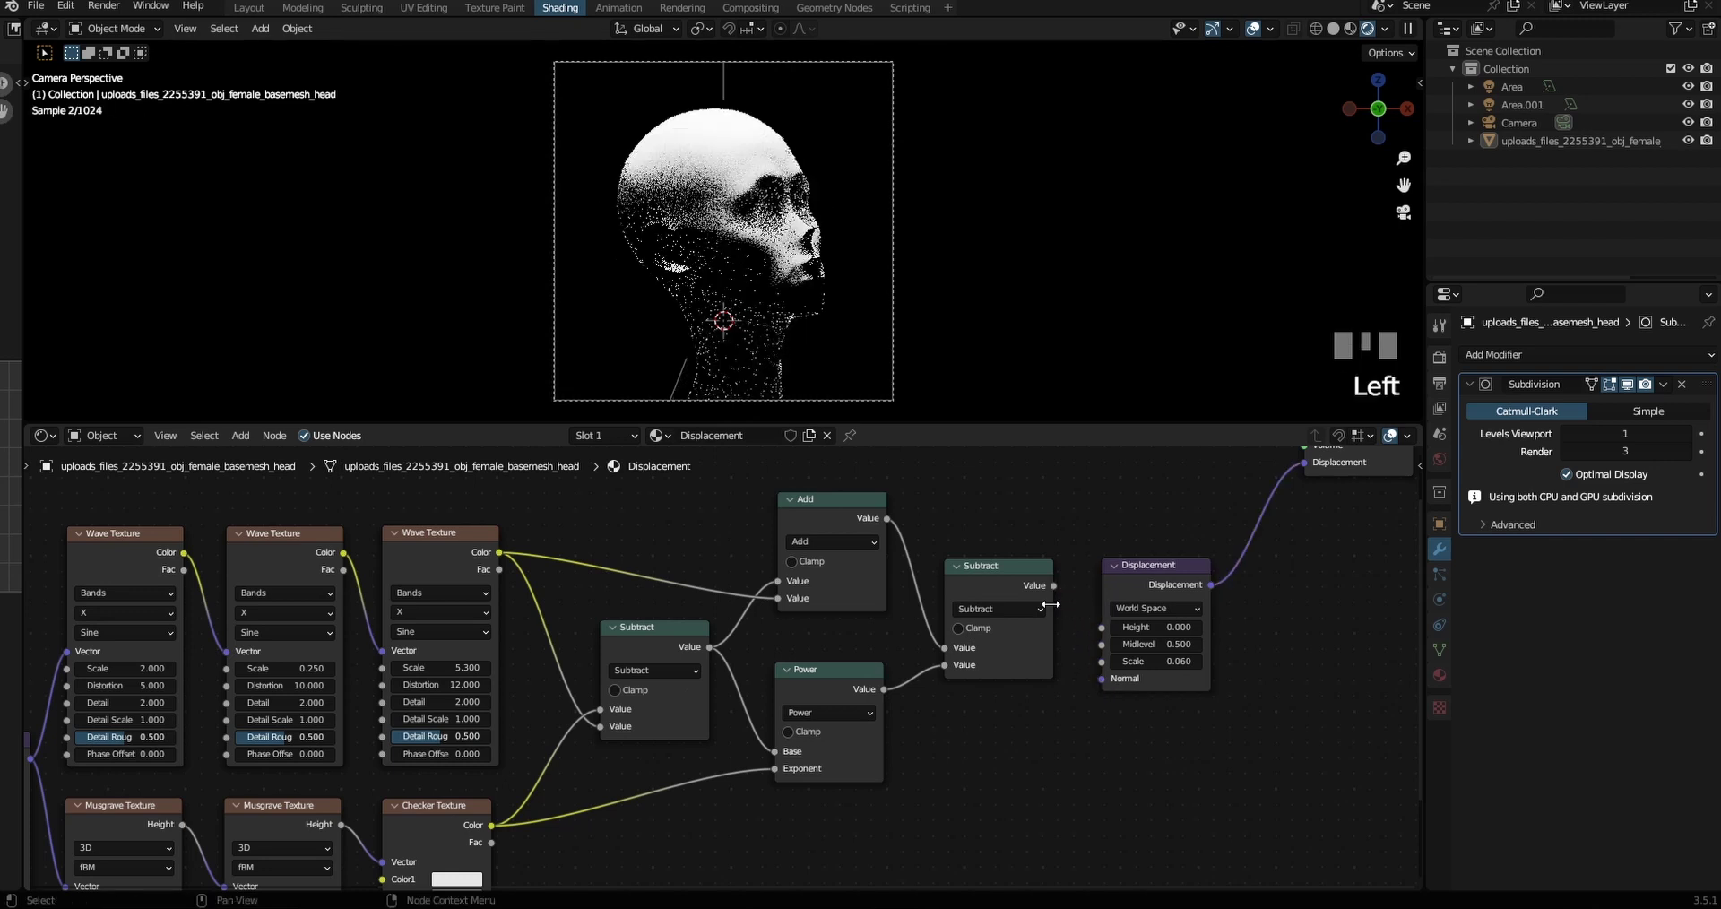
{"action": "left_click", "coordinate": [1054, 586]}
{"action": "left_click", "coordinate": [1050, 593]}
{"action": "left_click_drag", "start_coordinate": [987, 582], "coordinate": [954, 521]}
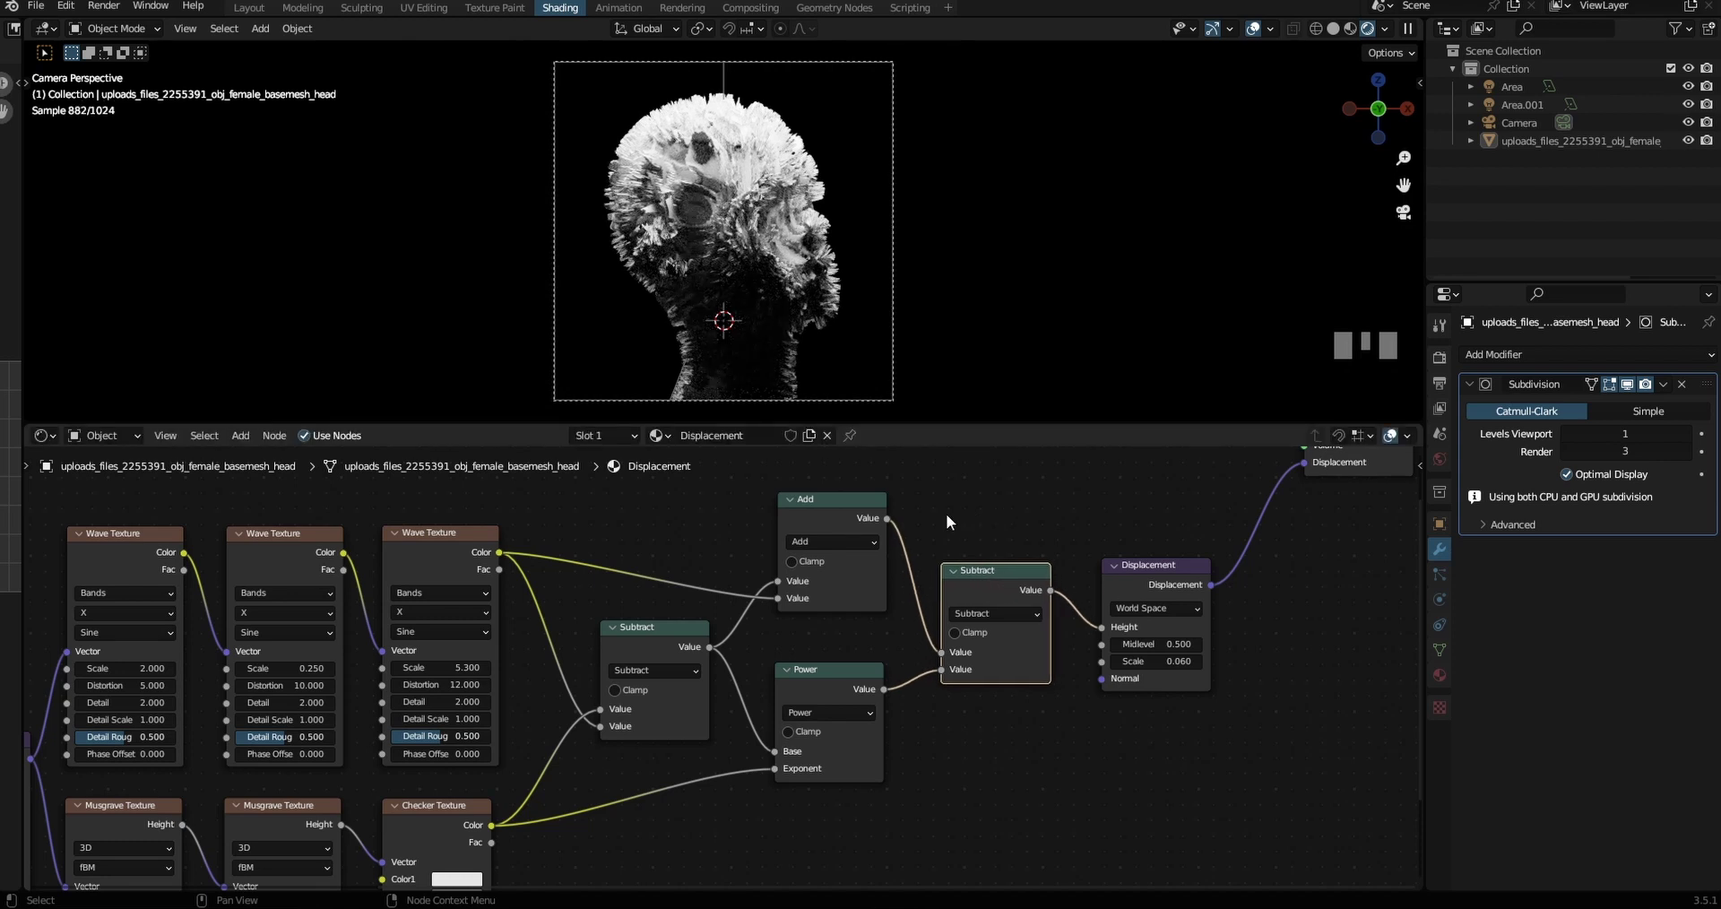
{"action": "scroll", "scroll_direction": "down", "scroll_amount": 3}
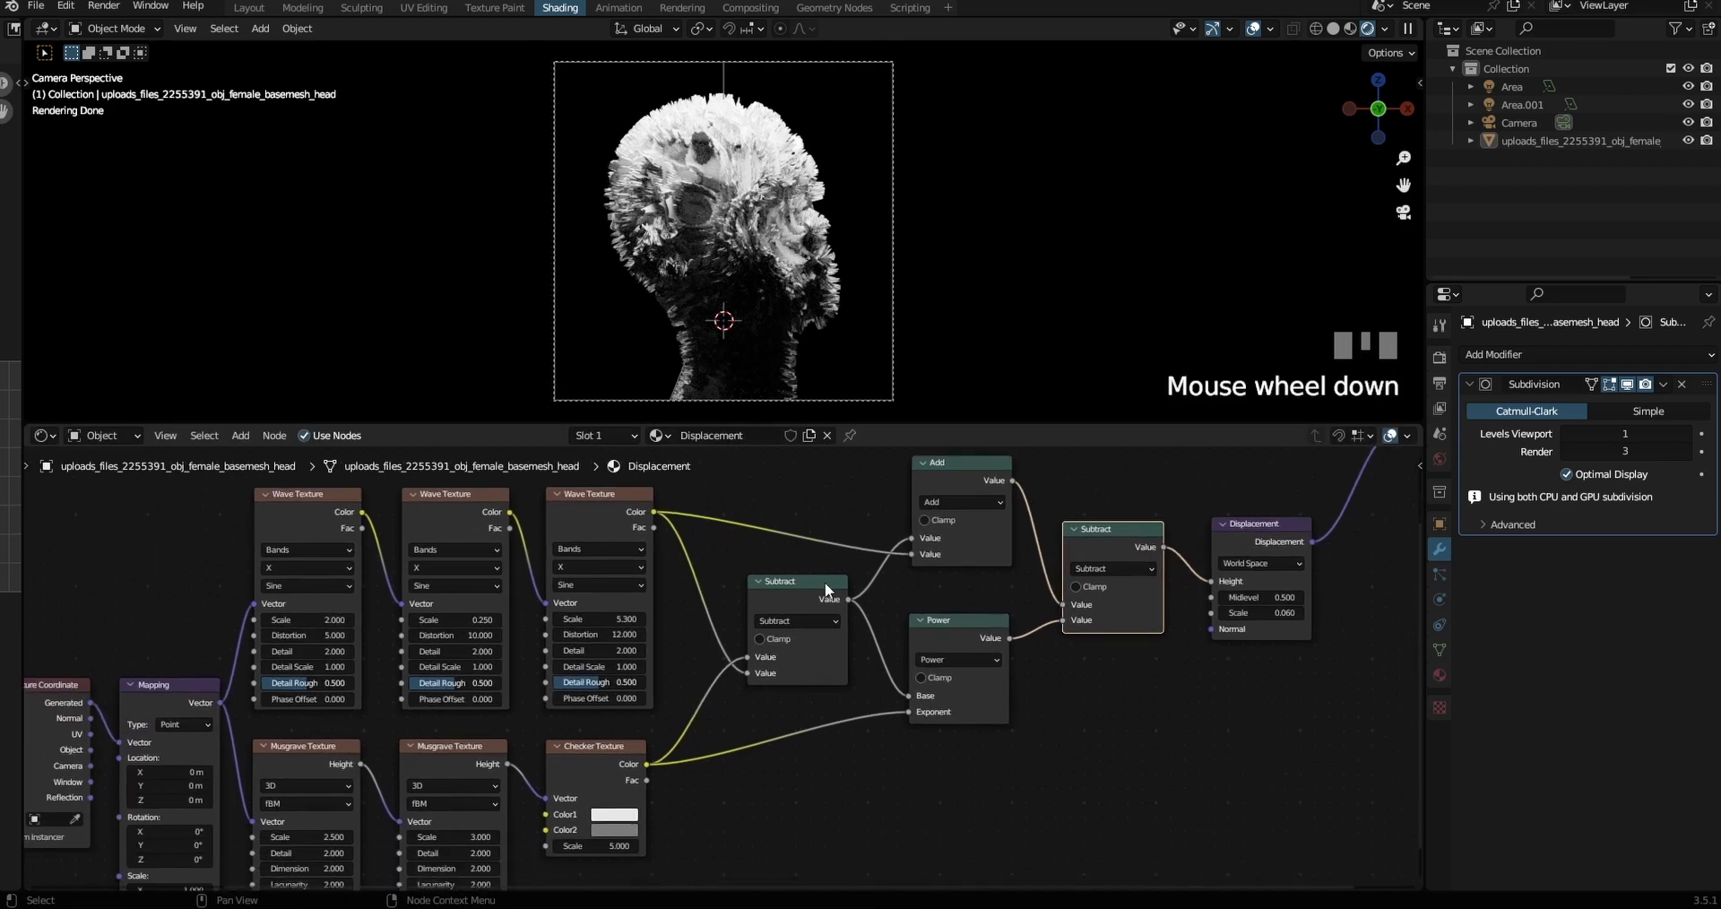
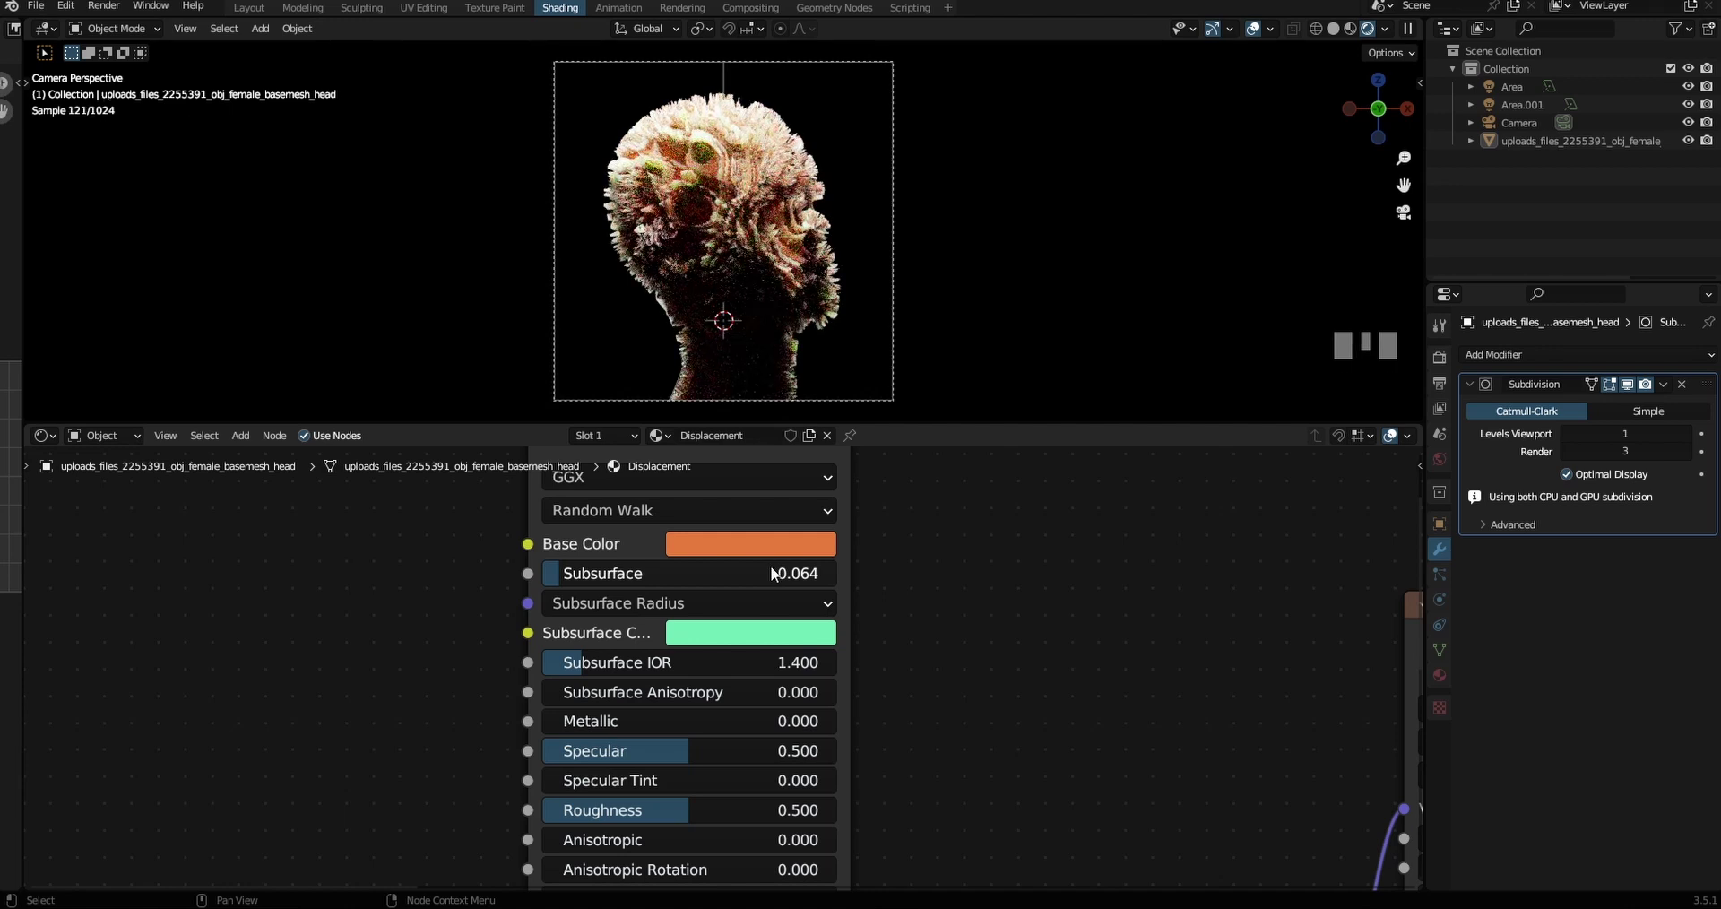
Raise the Principled BSDF specular to 1.0 and lower the subdivision preview level
{"action": "left_click_drag", "start_coordinate": [1025, 628], "coordinate": [651, 672]}
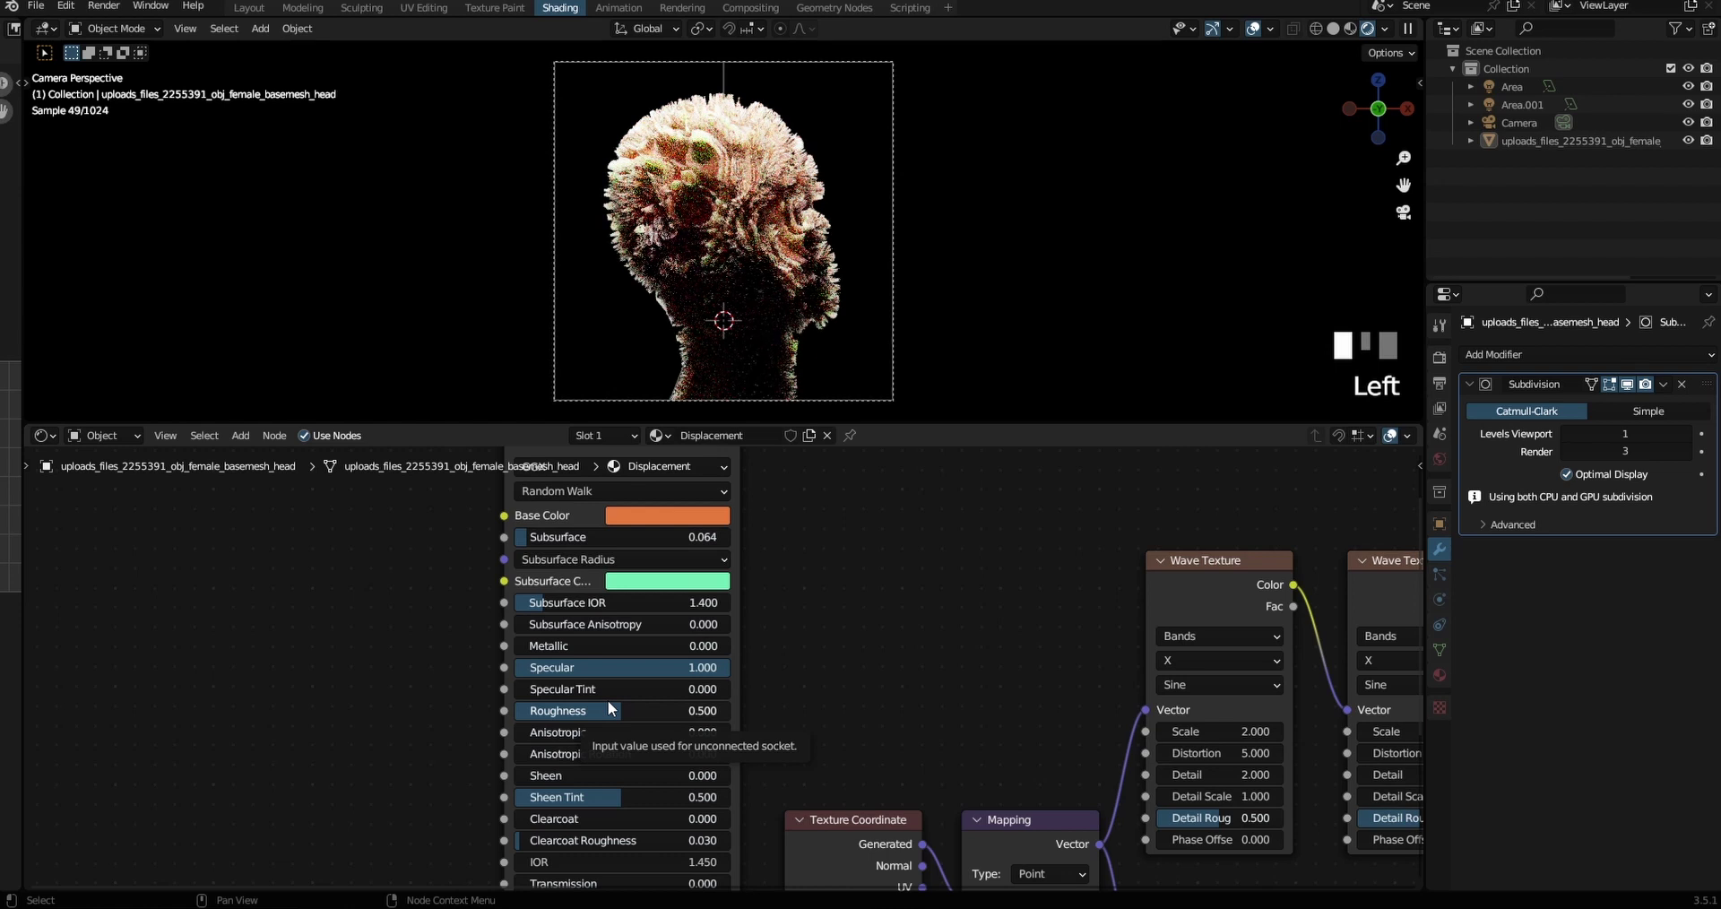
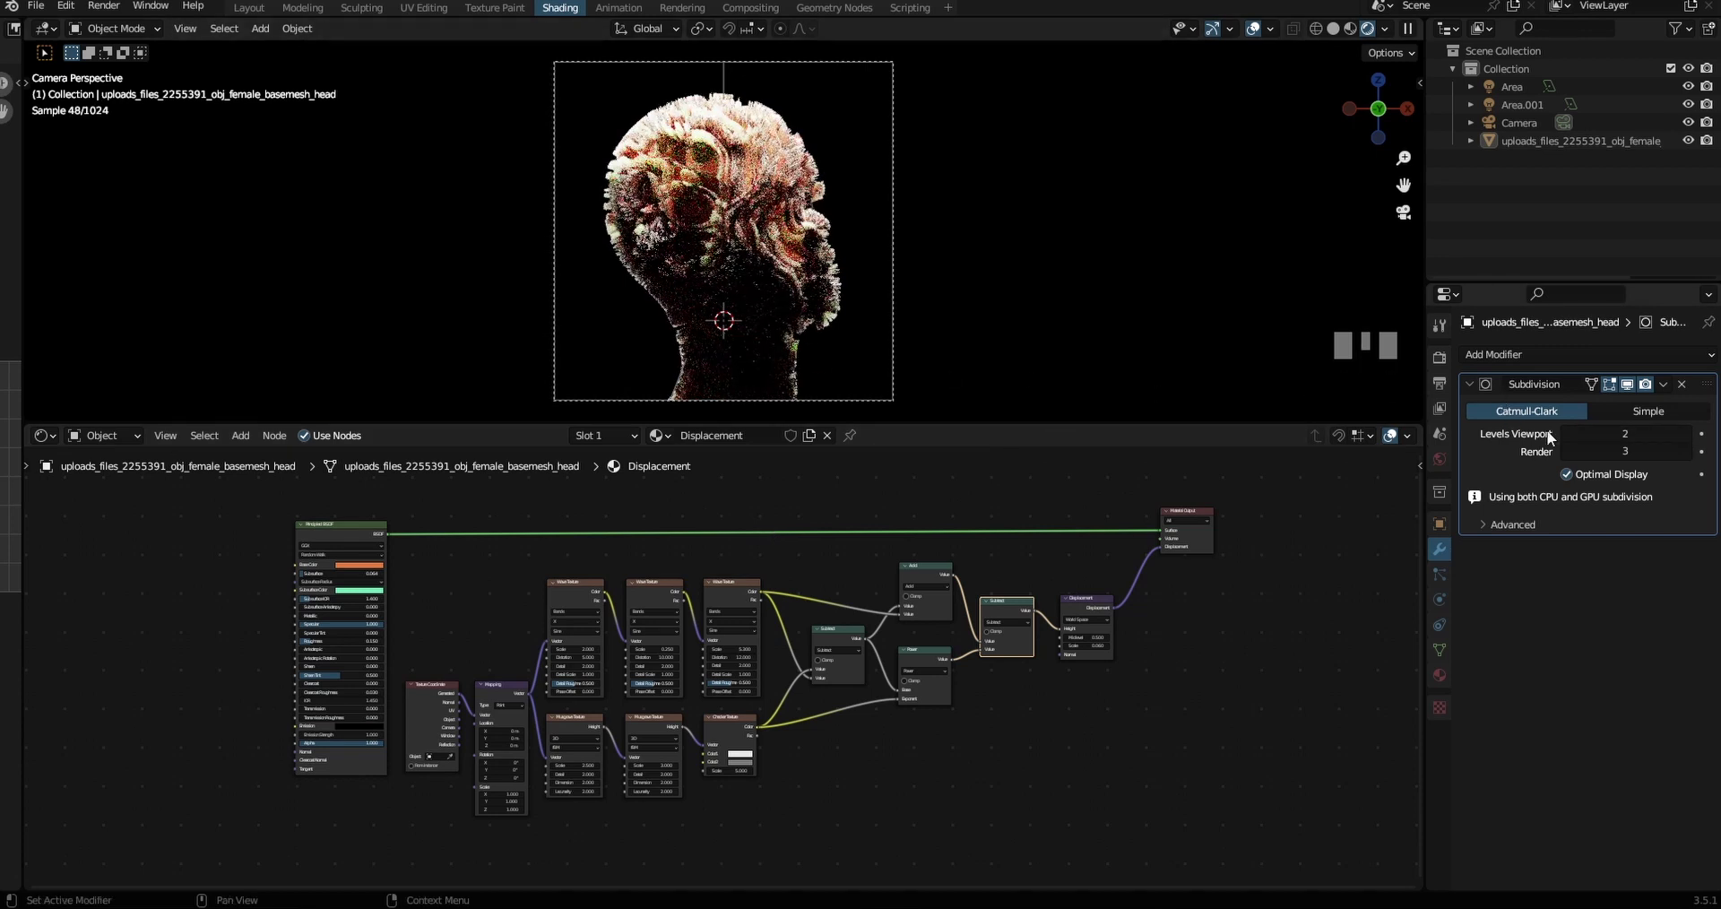
{"action": "left_click_drag", "start_coordinate": [1575, 437], "coordinate": [944, 357]}
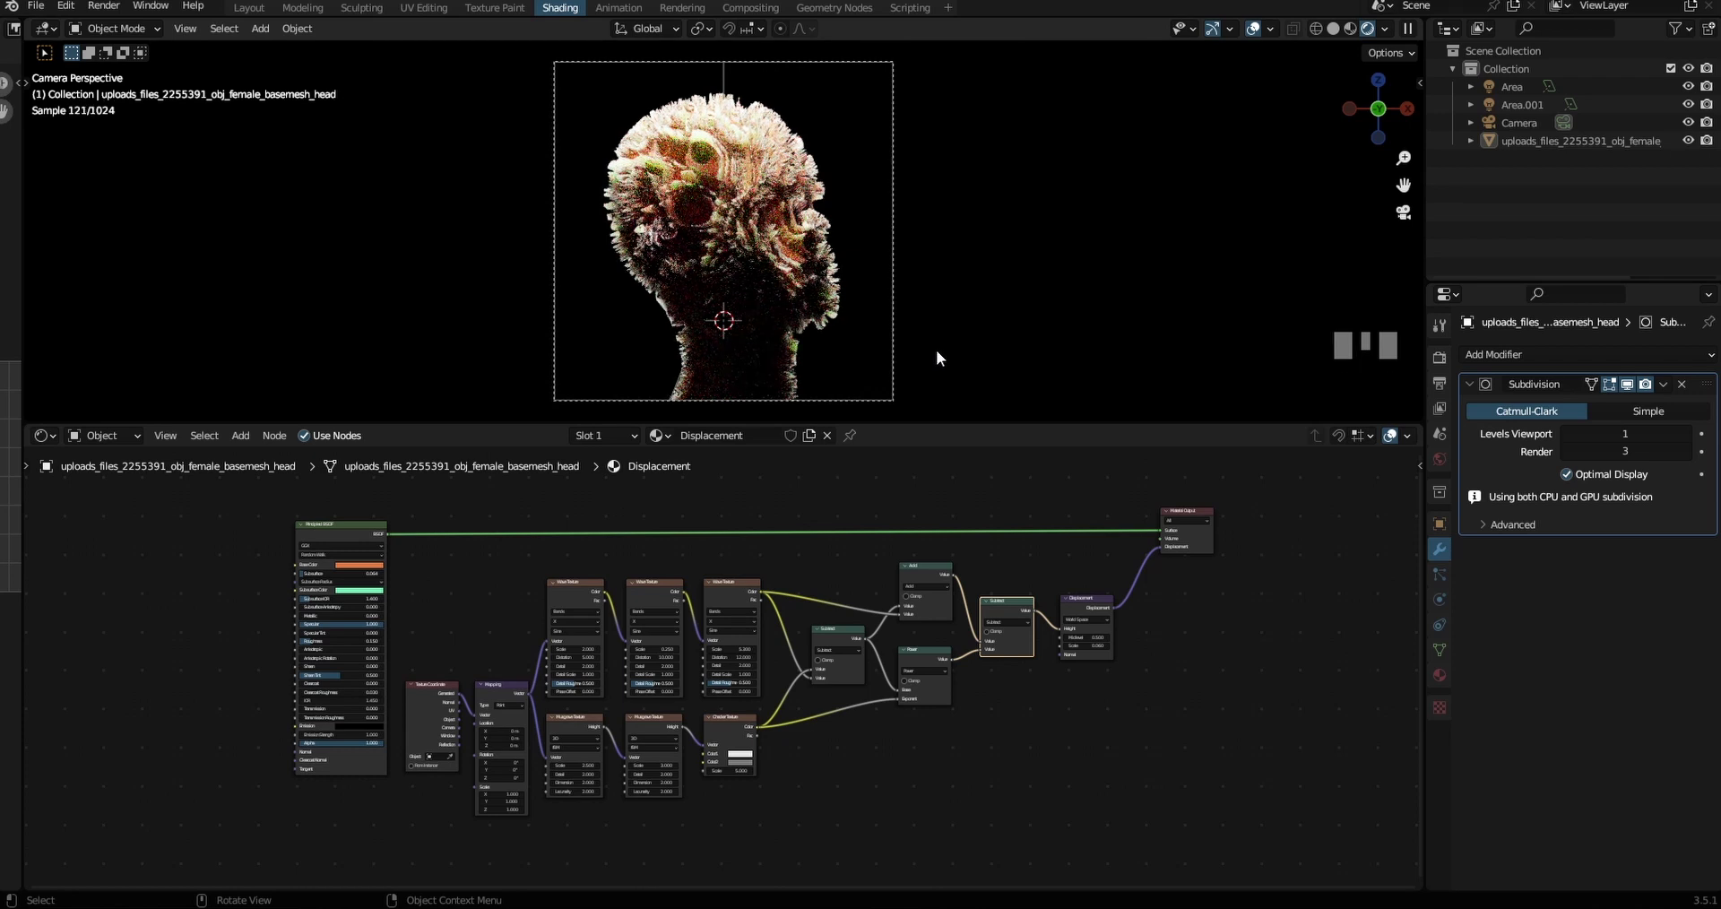